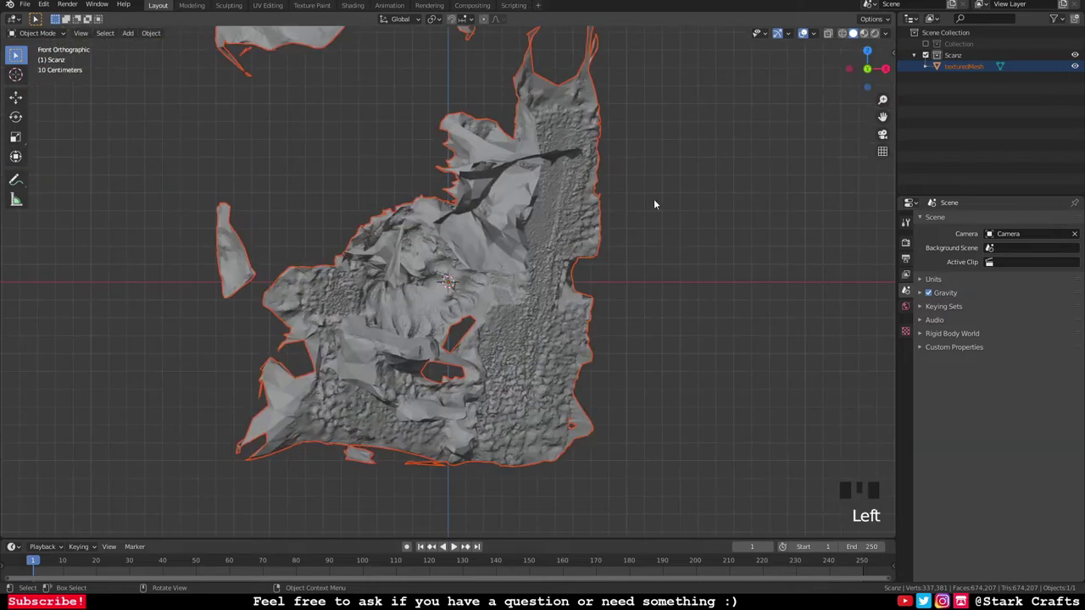
# Step: Orbit and zoom around the scanned texturedMesh from several angles, then select it
pyautogui.scroll(-3)
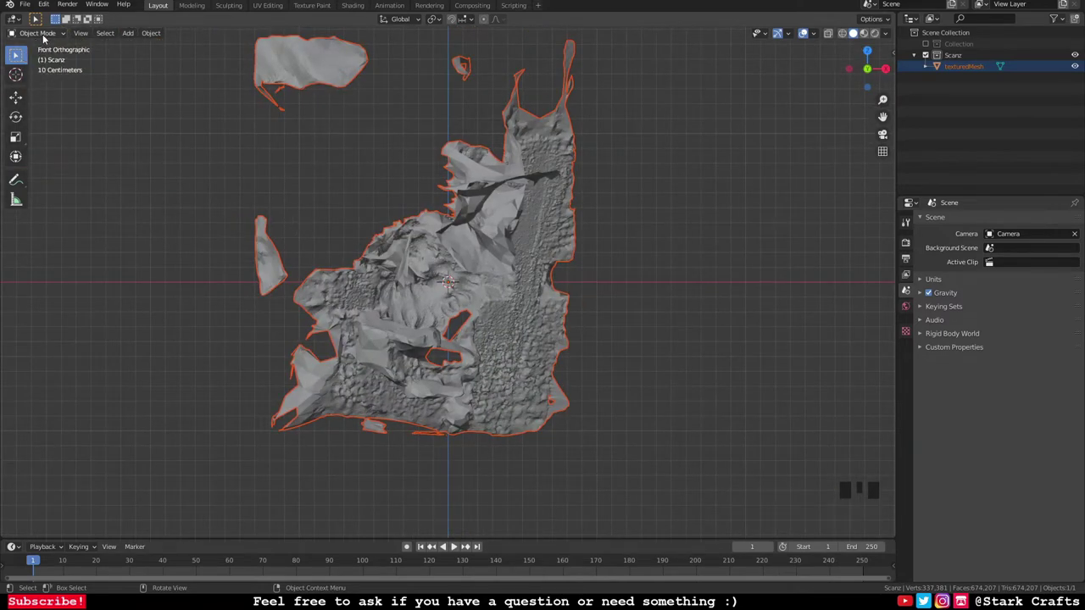
pyautogui.moveTo(168, 309); pyautogui.dragTo(215, 323)
pyautogui.scroll(-3)
pyautogui.moveTo(219, 320); pyautogui.dragTo(23, 97)
pyautogui.moveTo(23, 97); pyautogui.dragTo(283, 227)
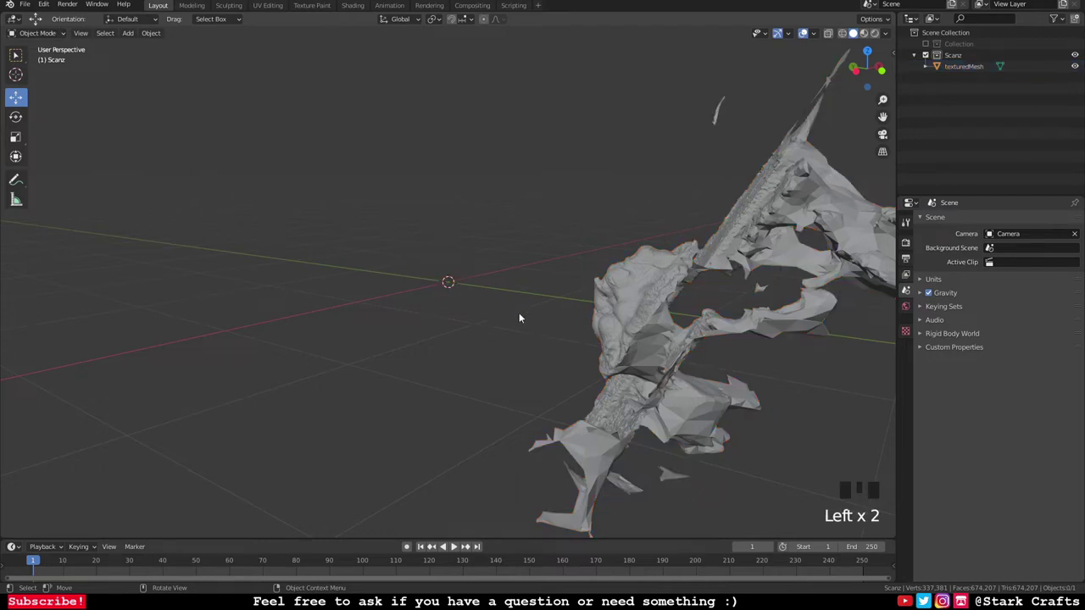
pyautogui.moveTo(422, 337); pyautogui.dragTo(691, 279)
pyautogui.click(691, 279)
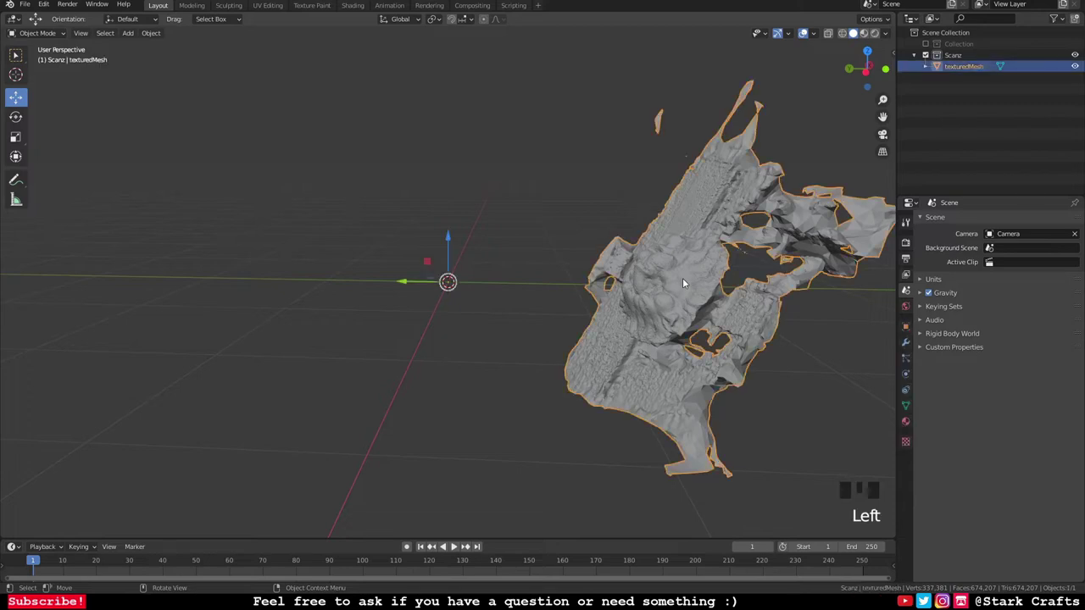
# Step: Set the scan's origin to its geometry and grab it to move toward the world centre
pyautogui.moveTo(691, 279); pyautogui.dragTo(808, 316)
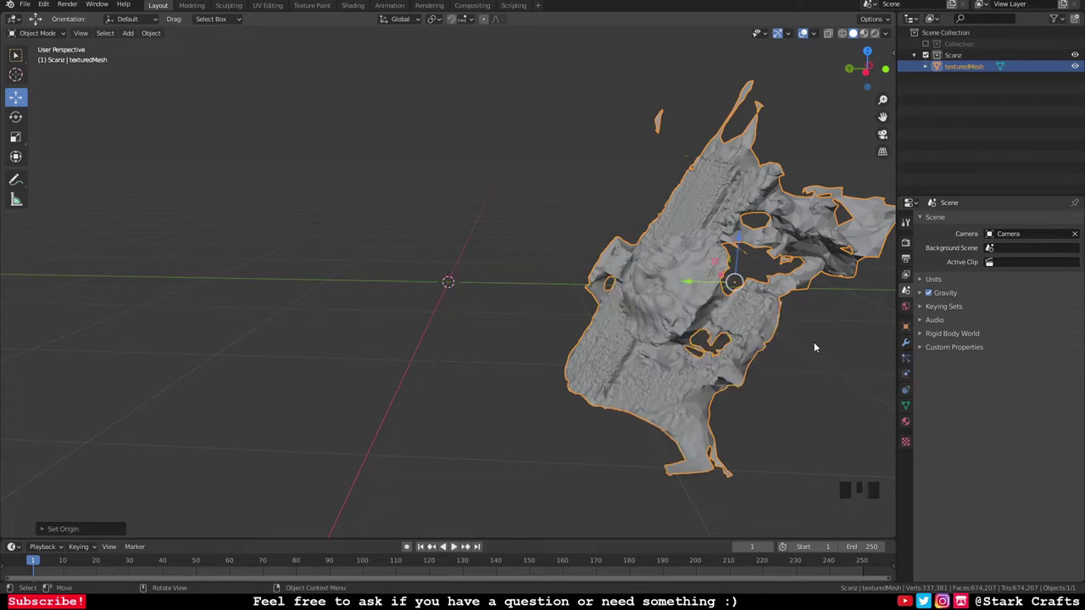
pyautogui.moveTo(724, 323); pyautogui.dragTo(711, 302)
pyautogui.click(711, 302)
pyautogui.moveTo(672, 290); pyautogui.dragTo(777, 291)
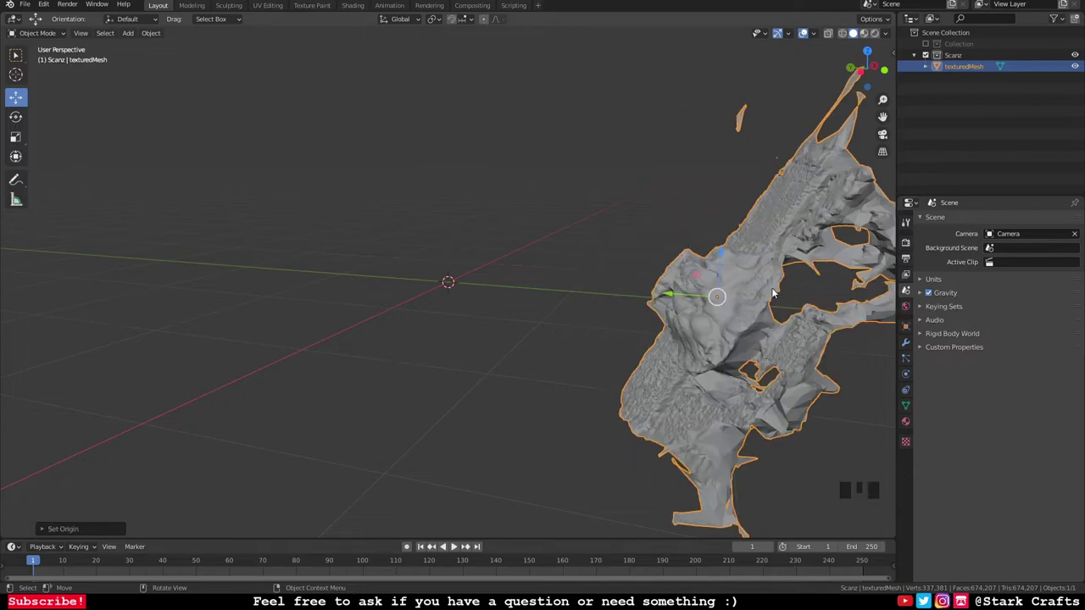
pyautogui.moveTo(679, 331); pyautogui.dragTo(664, 323)
pyautogui.click(665, 323)
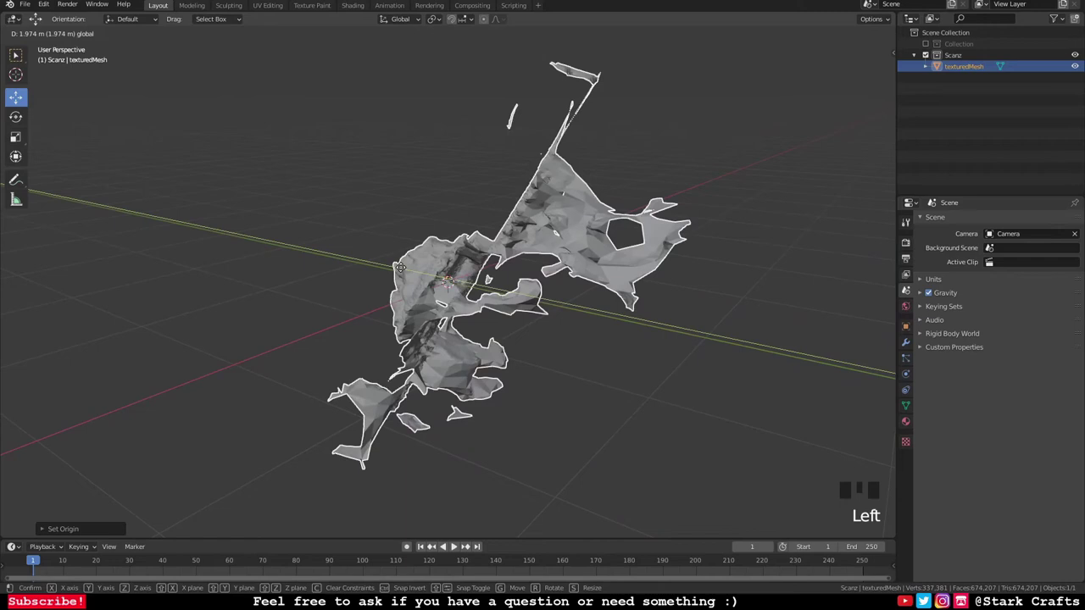
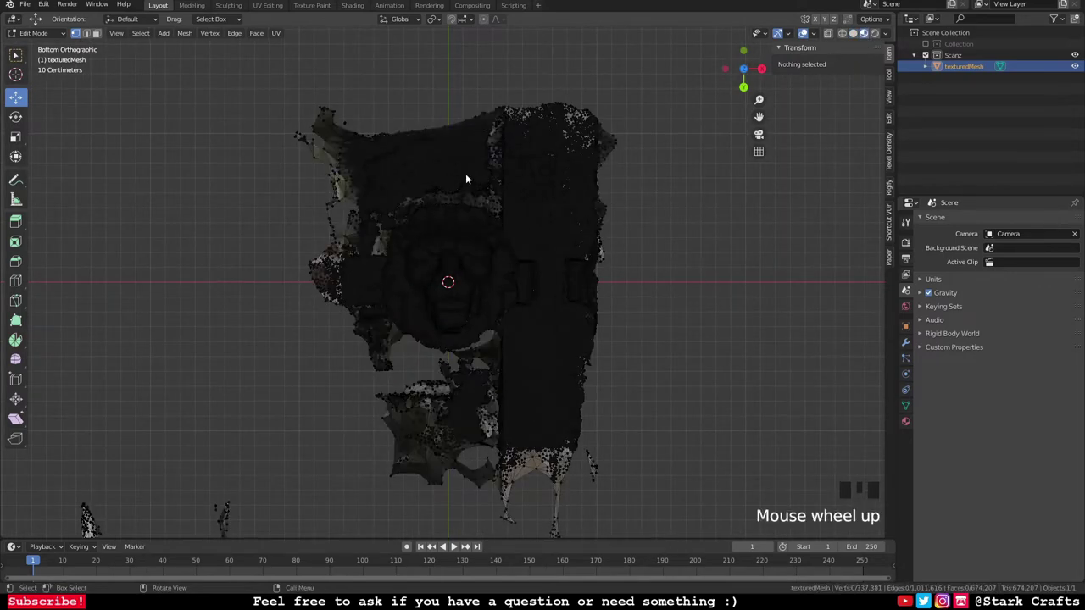
# Step: Inspect the textured lion head in Object Mode, then return to Edit Mode from the front view
pyautogui.press('Tab')
pyautogui.moveTo(680, 286); pyautogui.dragTo(667, 312)
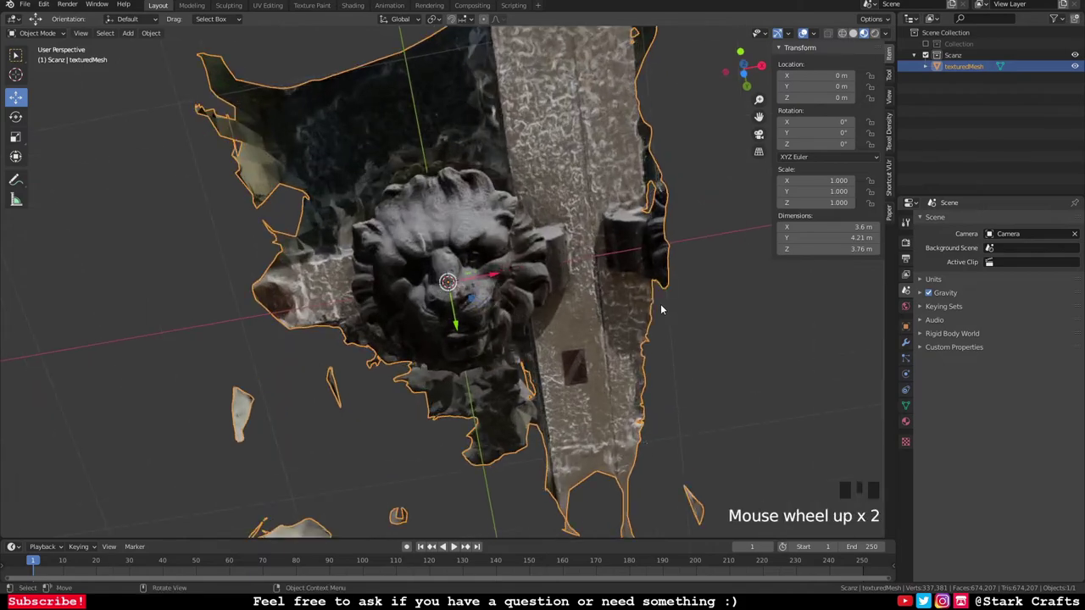
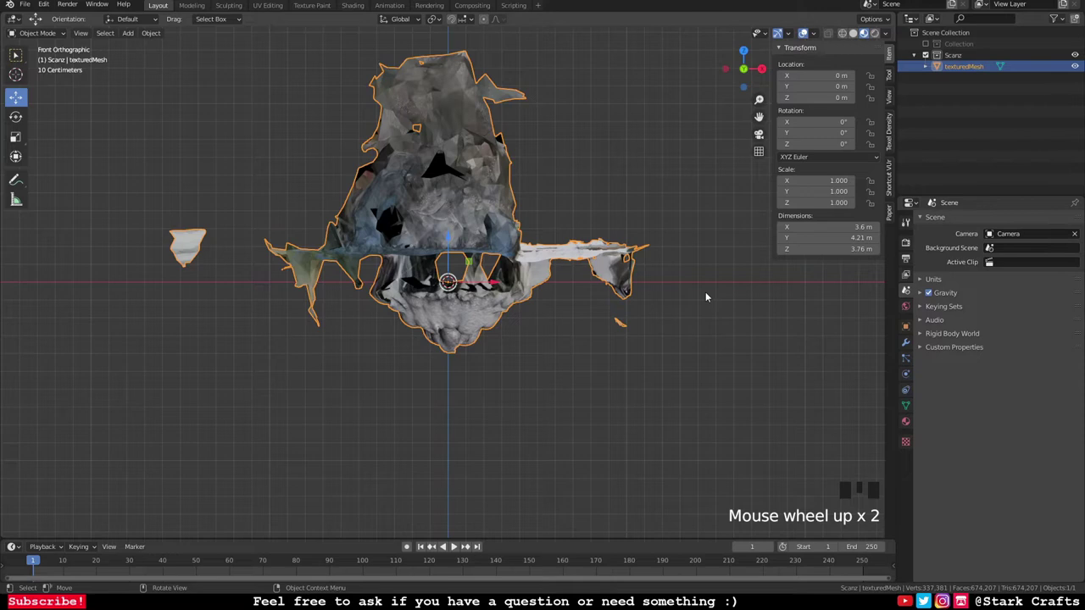
pyautogui.scroll(-3)
pyautogui.scroll(-3)
pyautogui.press('Tab')
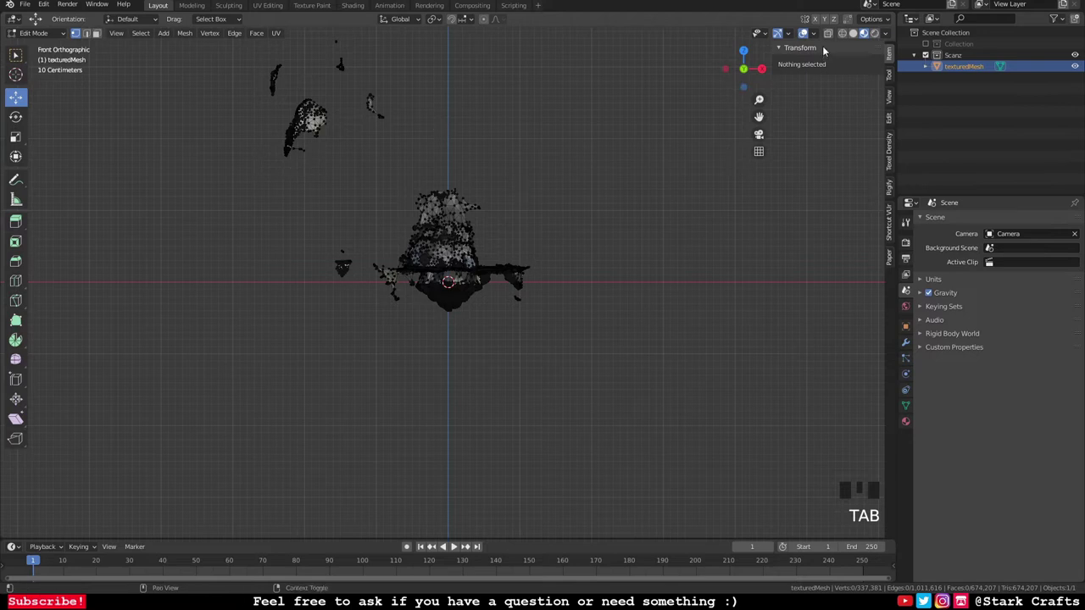
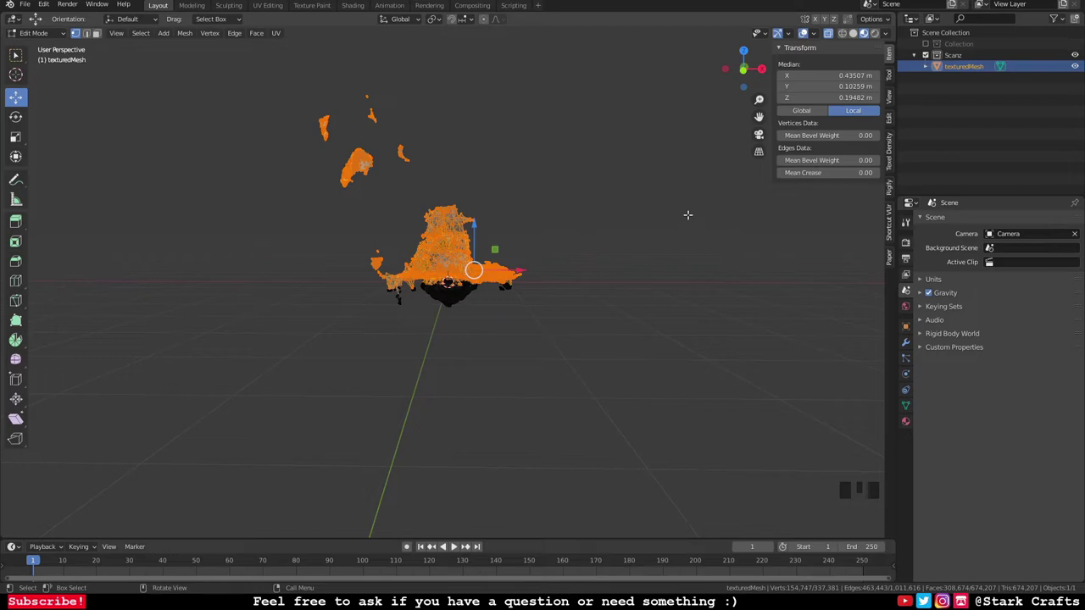
# Step: Delete the selected background faces, then the remaining top strip of wall faces
pyautogui.press('Delete')
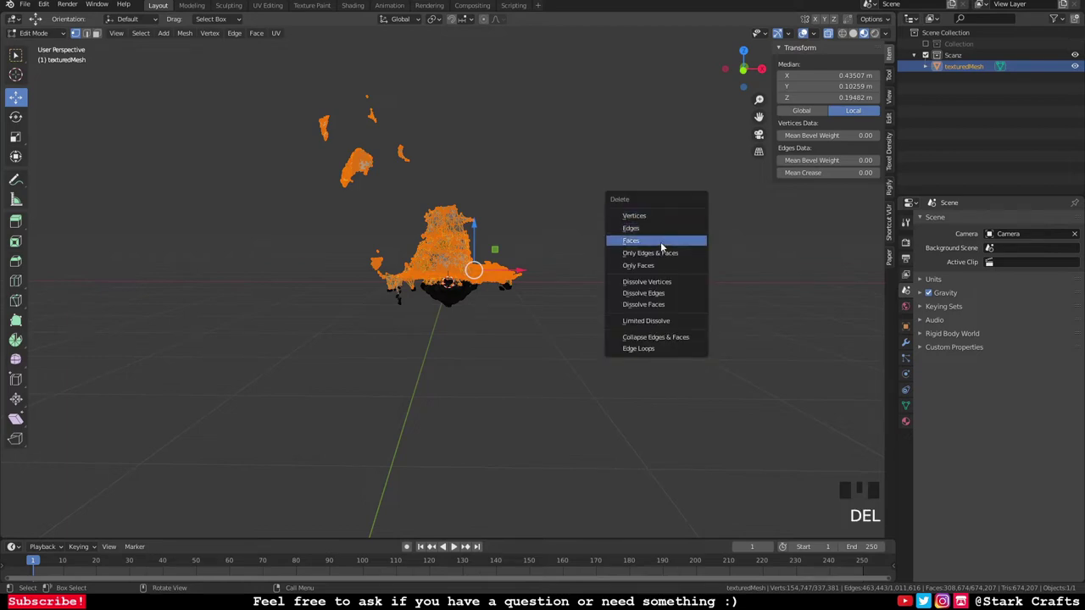
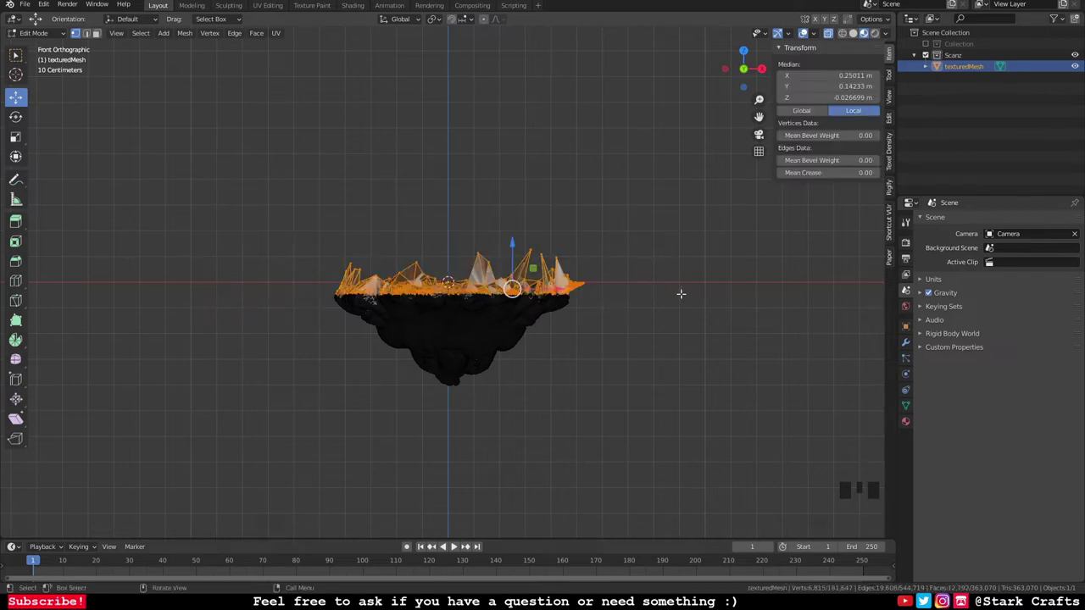
pyautogui.press('Delete')
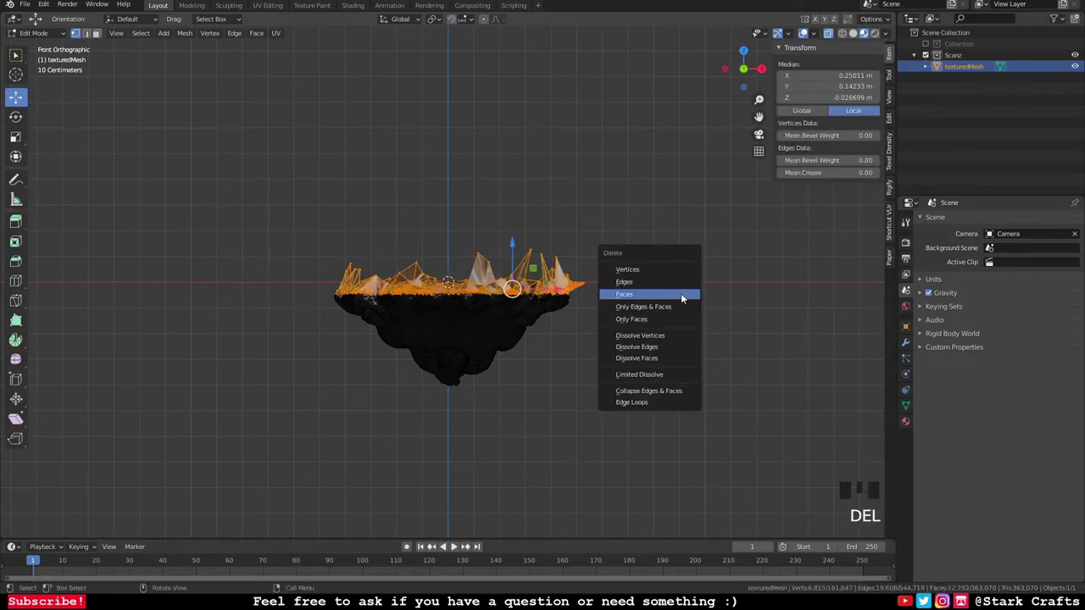
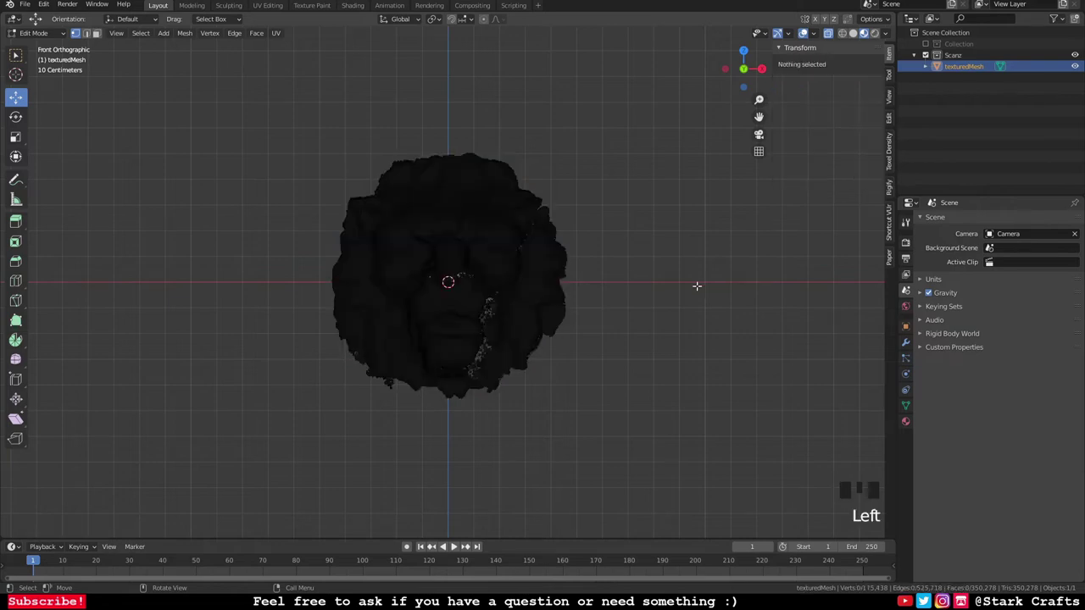
# Step: Rotate the lion head about 1.21° then 2.68° around Y in Object Mode to straighten it
pyautogui.press('Tab')
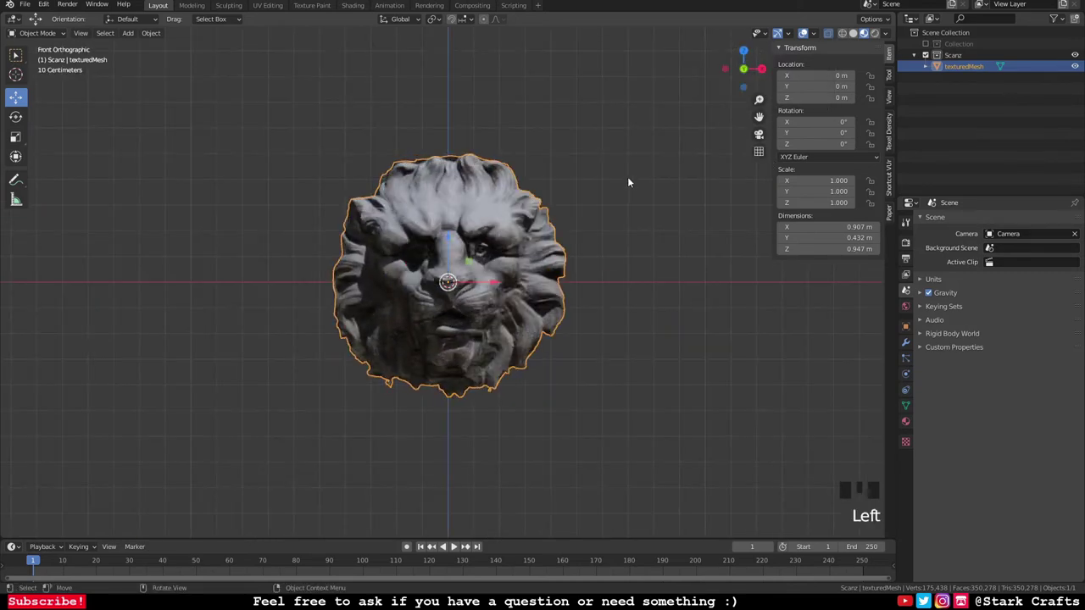
pyautogui.press('r')
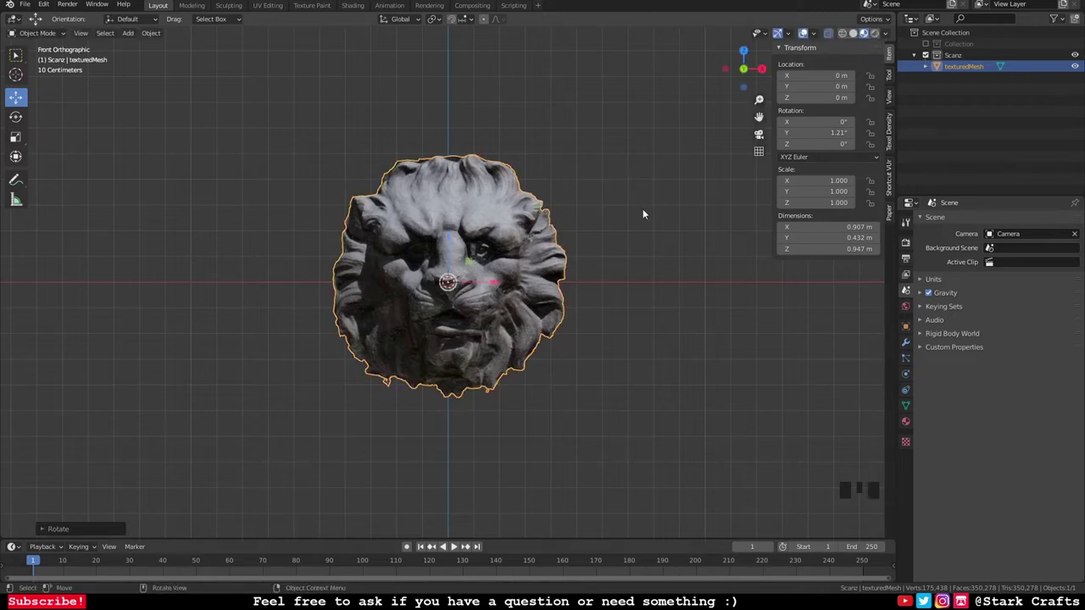
pyautogui.click(648, 212)
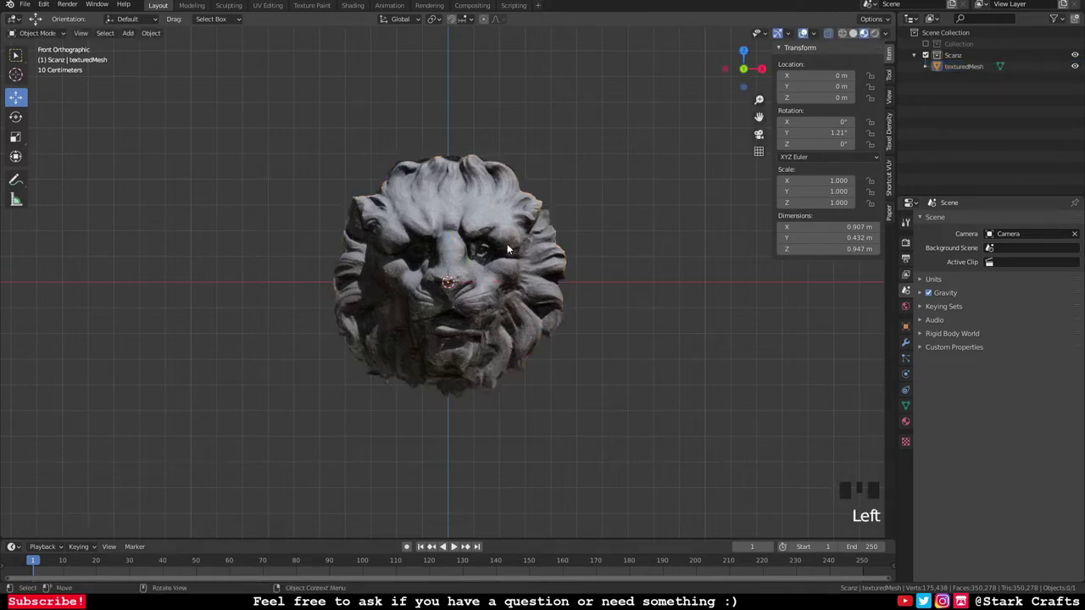
pyautogui.click(513, 246)
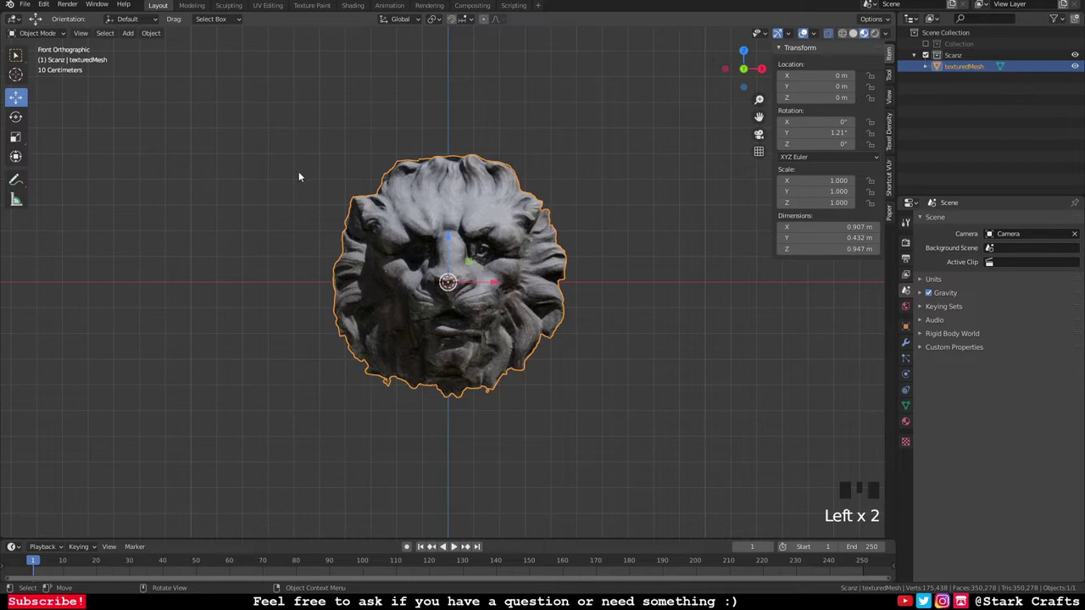
pyautogui.press('r')
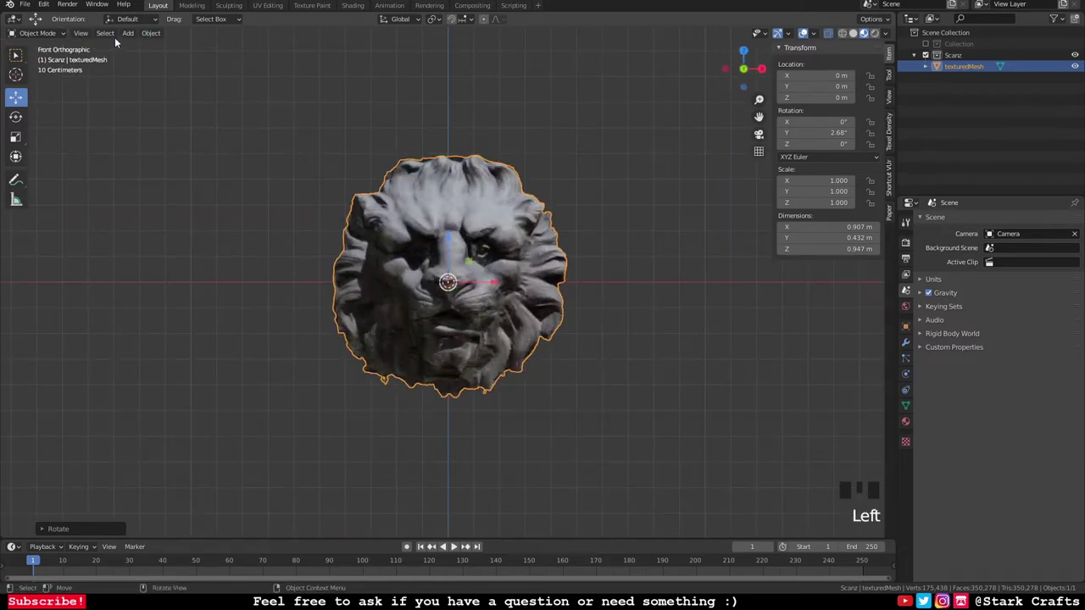
# Step: Apply all transforms to the lion head, then orbit and deselect it to review from front and angle
pyautogui.moveTo(156, 38); pyautogui.dragTo(321, 132)
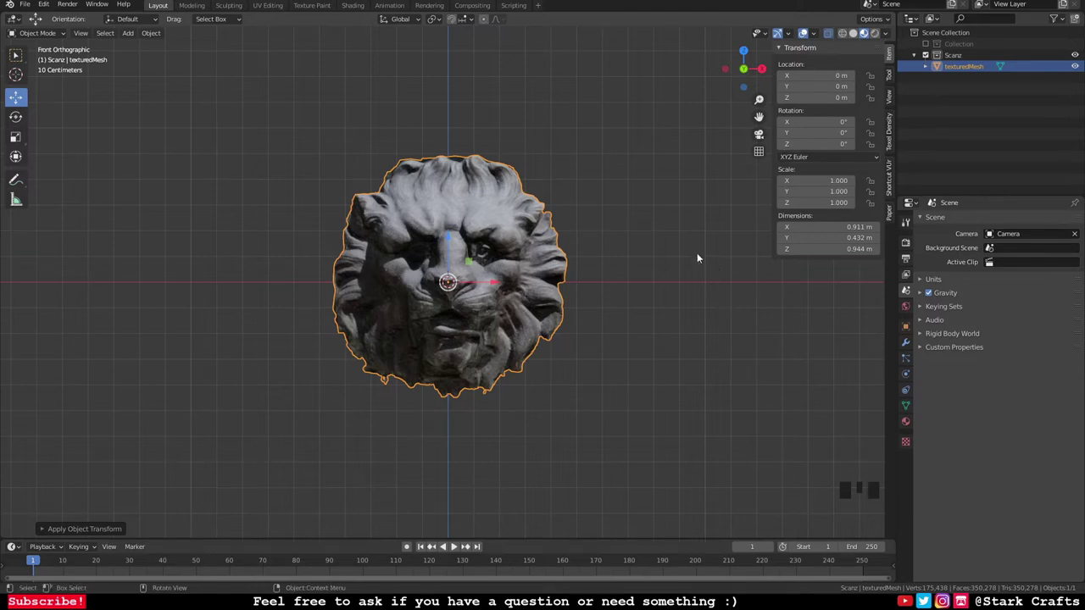
pyautogui.moveTo(723, 298); pyautogui.dragTo(459, 319)
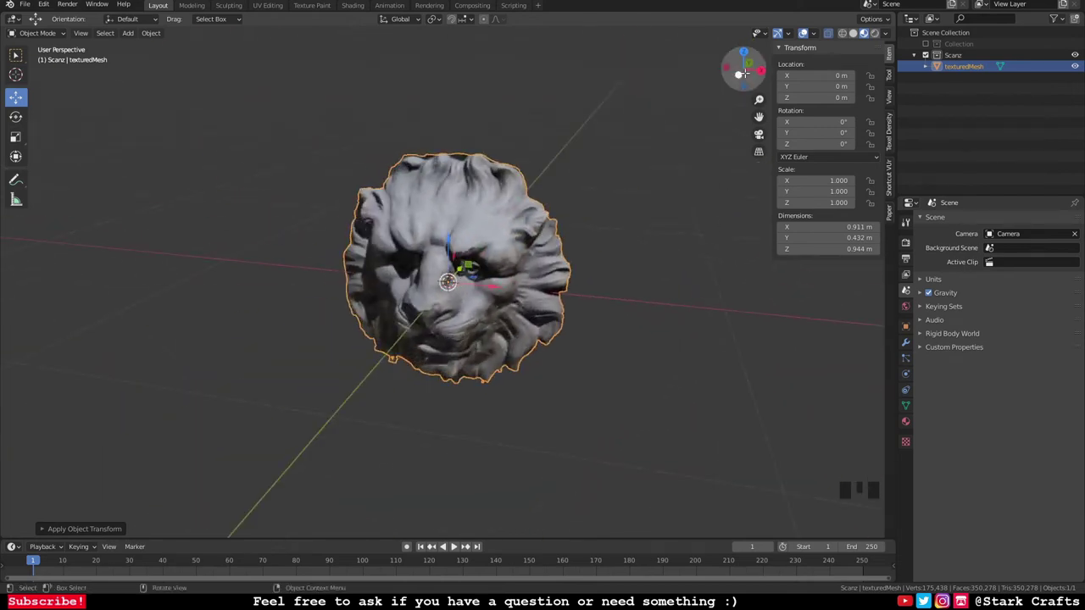
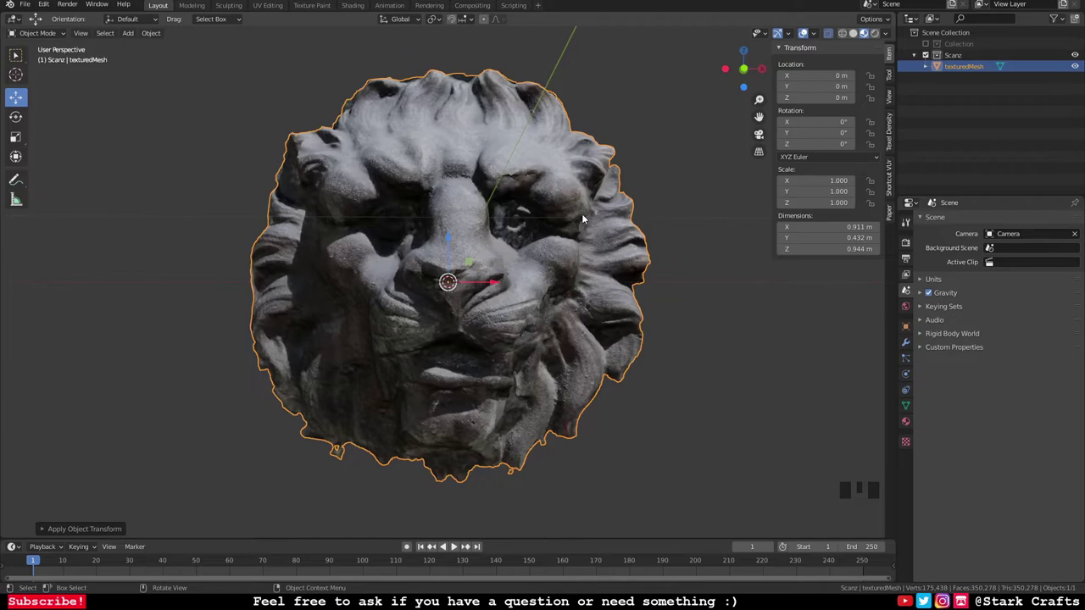
pyautogui.moveTo(532, 290); pyautogui.dragTo(536, 321)
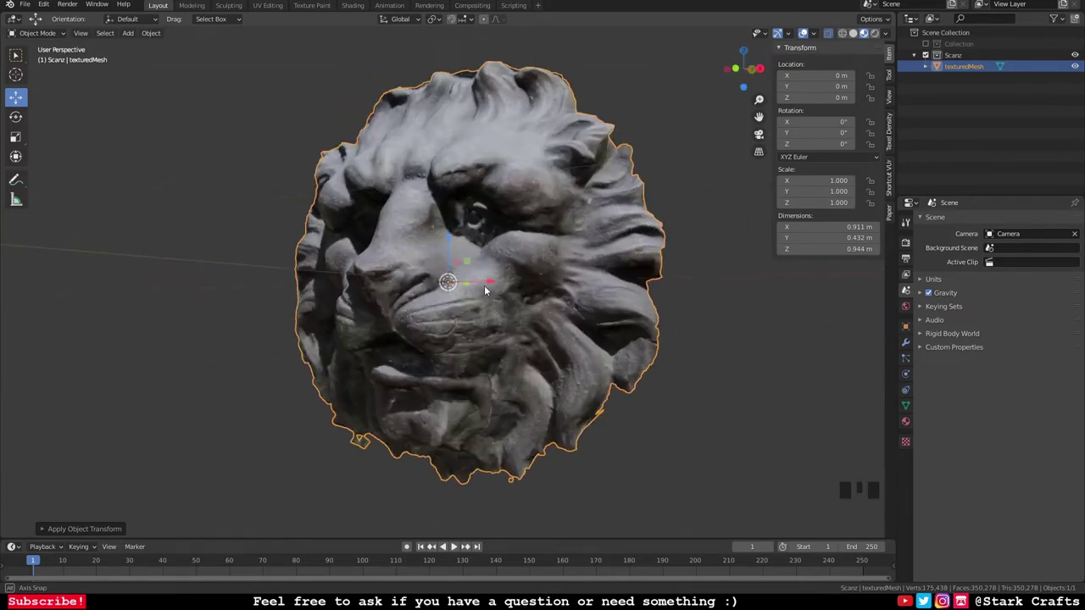
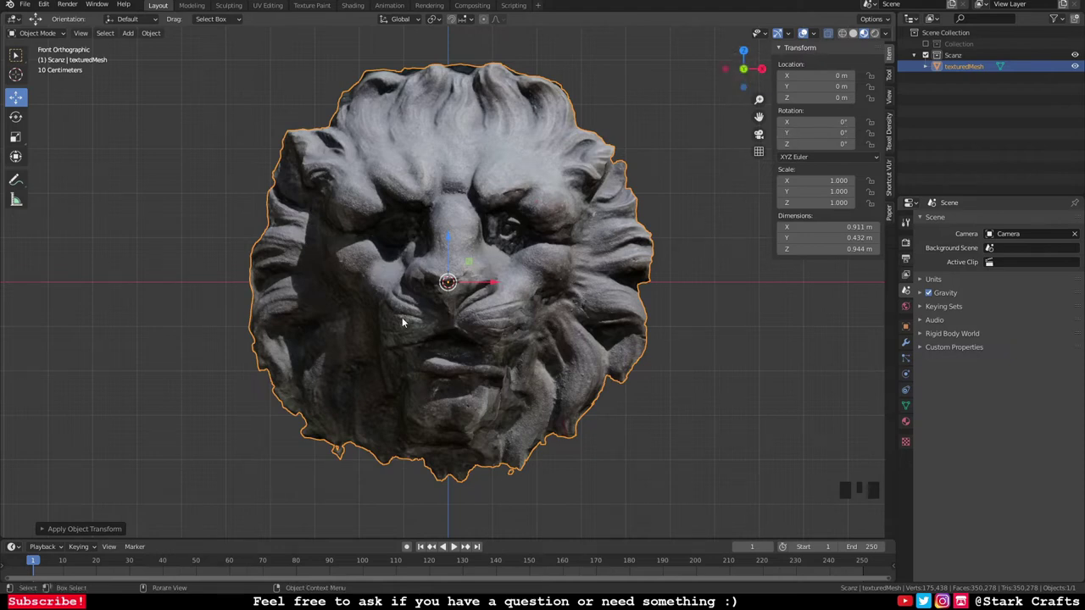
pyautogui.moveTo(32, 7); pyautogui.dragTo(725, 297)
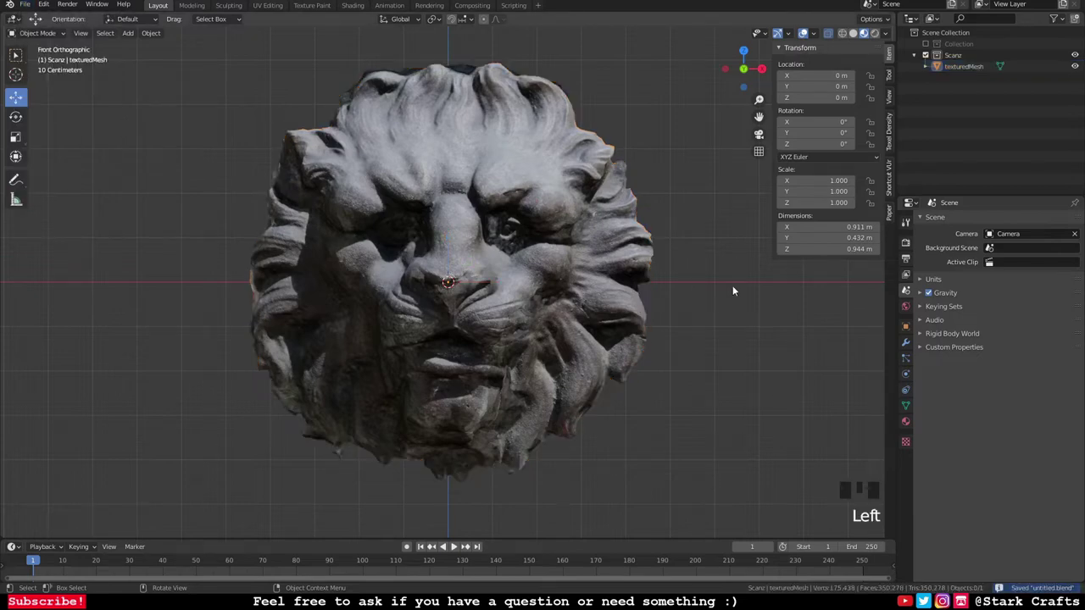
pyautogui.moveTo(740, 283); pyautogui.dragTo(877, 33)
# Step: Switch to Rendered shading, enable the default Collection and hide its Cube
pyautogui.click(877, 34)
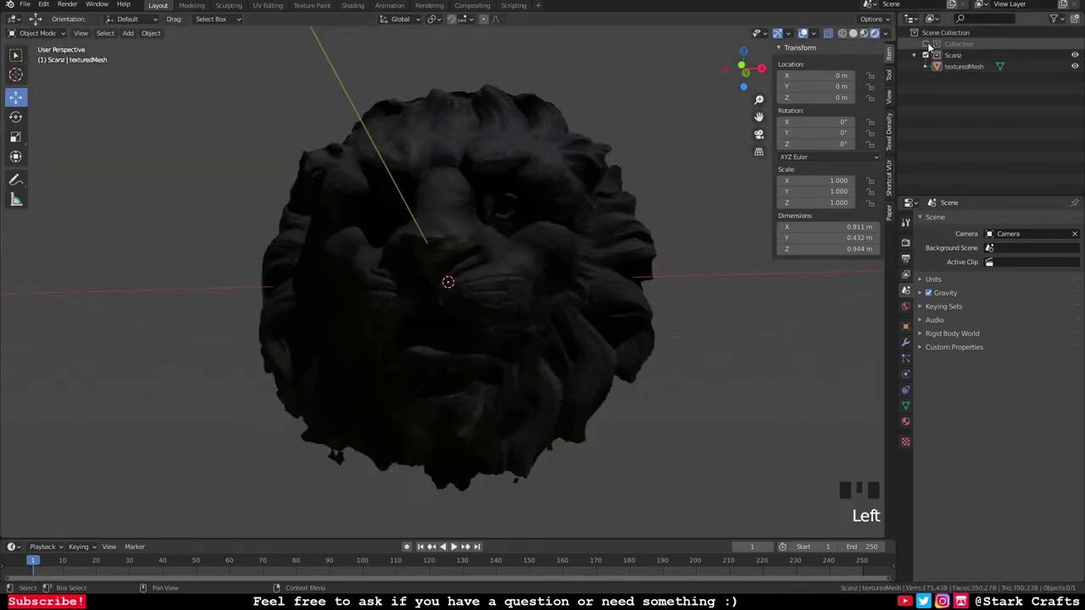
pyautogui.click(934, 46)
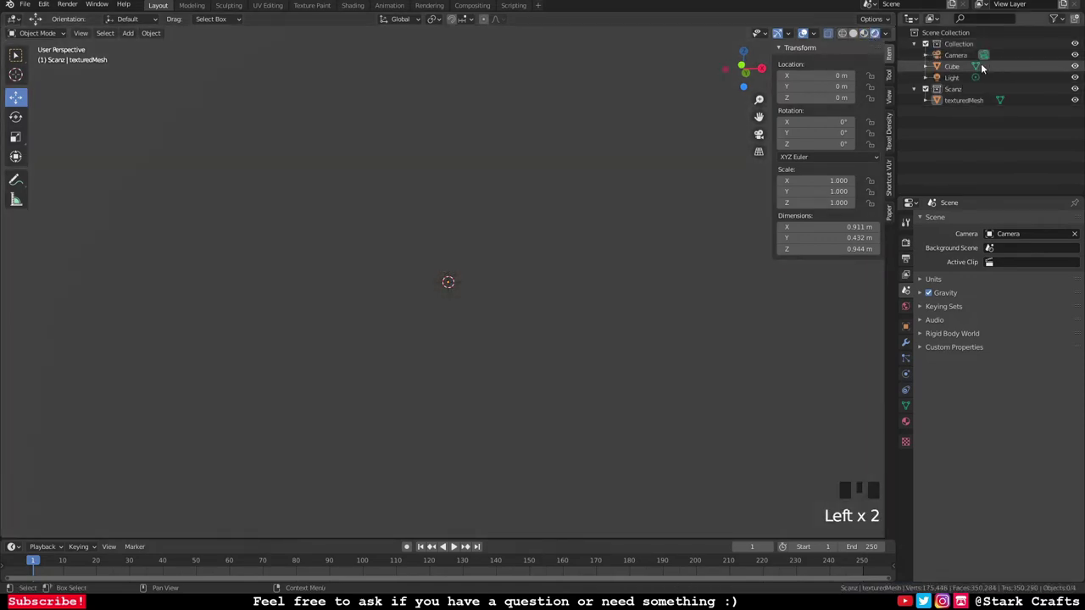
pyautogui.scroll(-3)
pyautogui.moveTo(635, 201); pyautogui.dragTo(1080, 69)
pyautogui.click(1080, 68)
pyautogui.scroll(3)
pyautogui.moveTo(660, 352); pyautogui.dragTo(672, 186)
pyautogui.scroll(-3)
pyautogui.moveTo(614, 208); pyautogui.dragTo(663, 227)
pyautogui.scroll(-3)
pyautogui.scroll(-3)
# Step: Select the Light and move it along axes to sit in front of and above the lion head
pyautogui.click(578, 57)
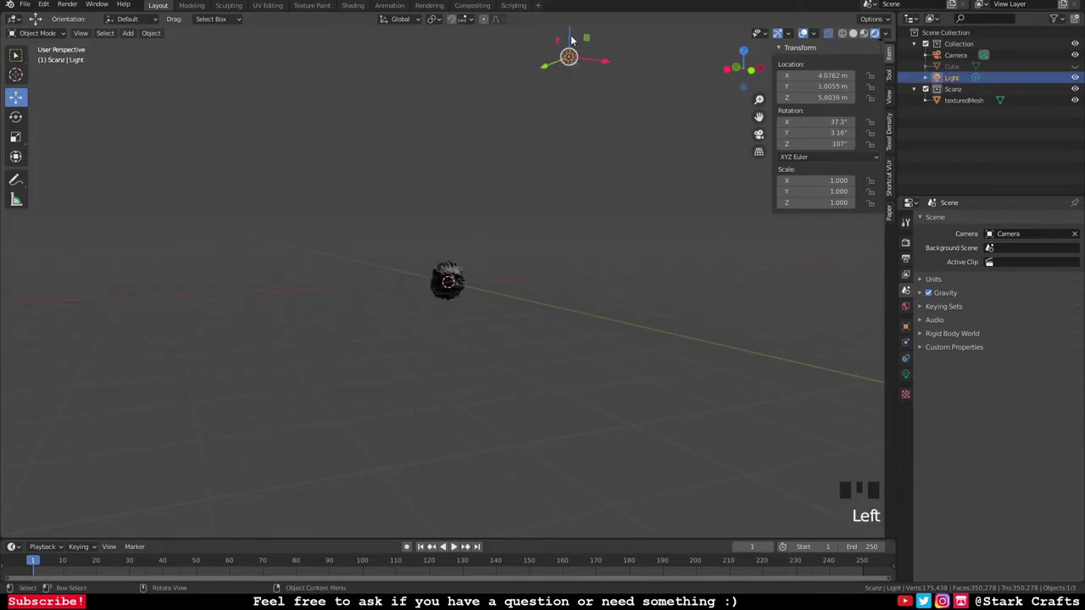
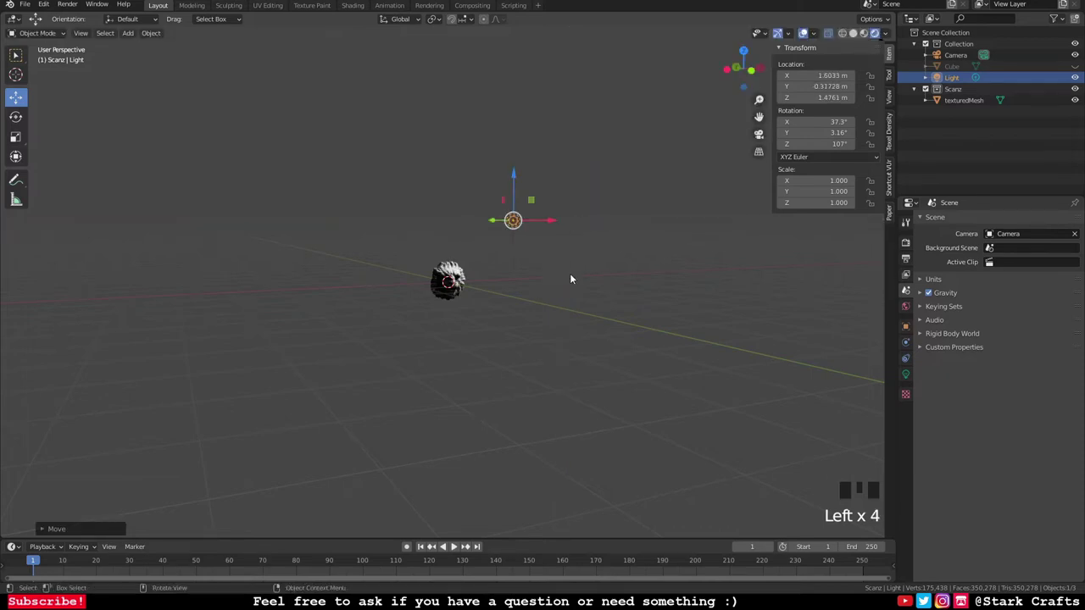
pyautogui.moveTo(583, 305); pyautogui.dragTo(537, 300)
pyautogui.scroll(3)
pyautogui.moveTo(583, 344); pyautogui.dragTo(597, 326)
pyautogui.scroll(-3)
pyautogui.moveTo(600, 328); pyautogui.dragTo(577, 126)
pyautogui.click(577, 127)
pyautogui.click(621, 129)
pyautogui.scroll(3)
pyautogui.moveTo(644, 275); pyautogui.dragTo(658, 294)
pyautogui.scroll(-3)
pyautogui.click(610, 123)
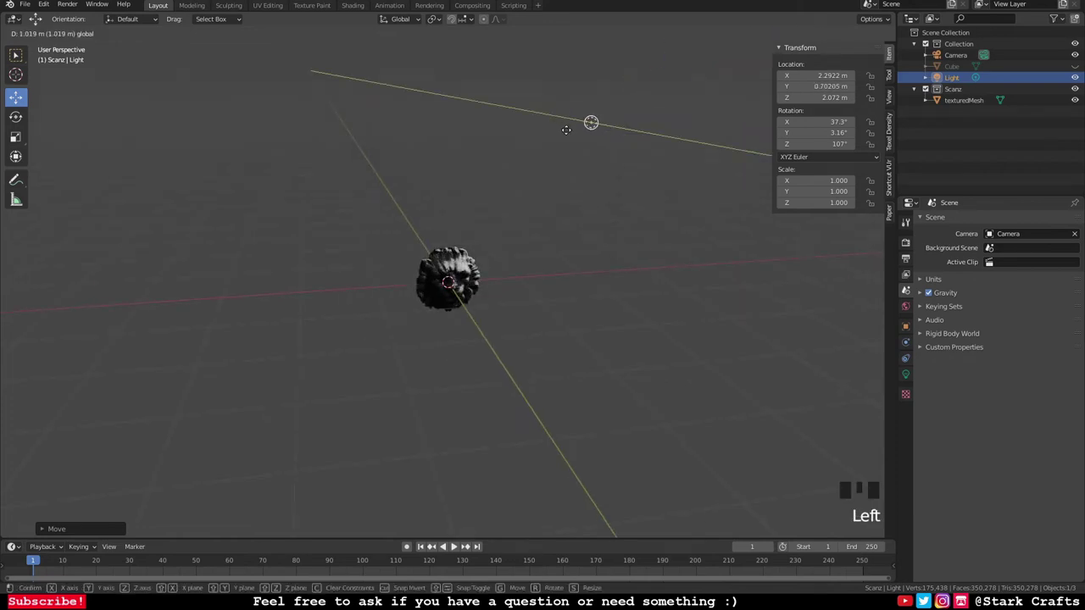
# Step: Confirm the light's new position and orbit to face the lion head front-on
pyautogui.scroll(3)
pyautogui.moveTo(588, 318); pyautogui.dragTo(576, 283)
pyautogui.scroll(3)
pyautogui.moveTo(579, 284); pyautogui.dragTo(540, 286)
pyautogui.scroll(3)
pyautogui.scroll(3)
pyautogui.moveTo(436, 310); pyautogui.dragTo(866, 36)
pyautogui.click(866, 37)
pyautogui.moveTo(579, 313); pyautogui.dragTo(613, 327)
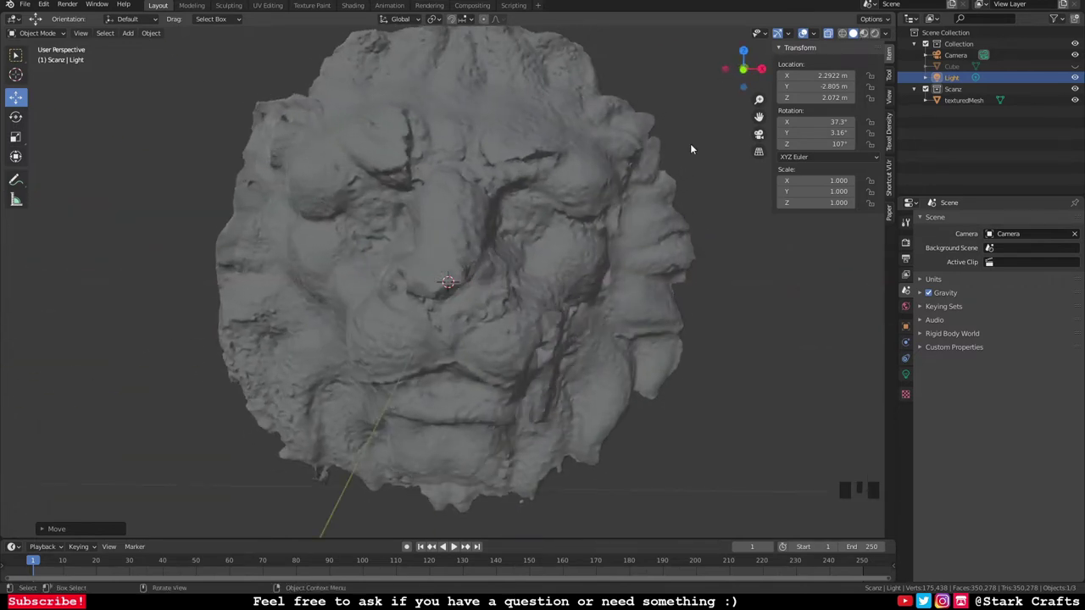
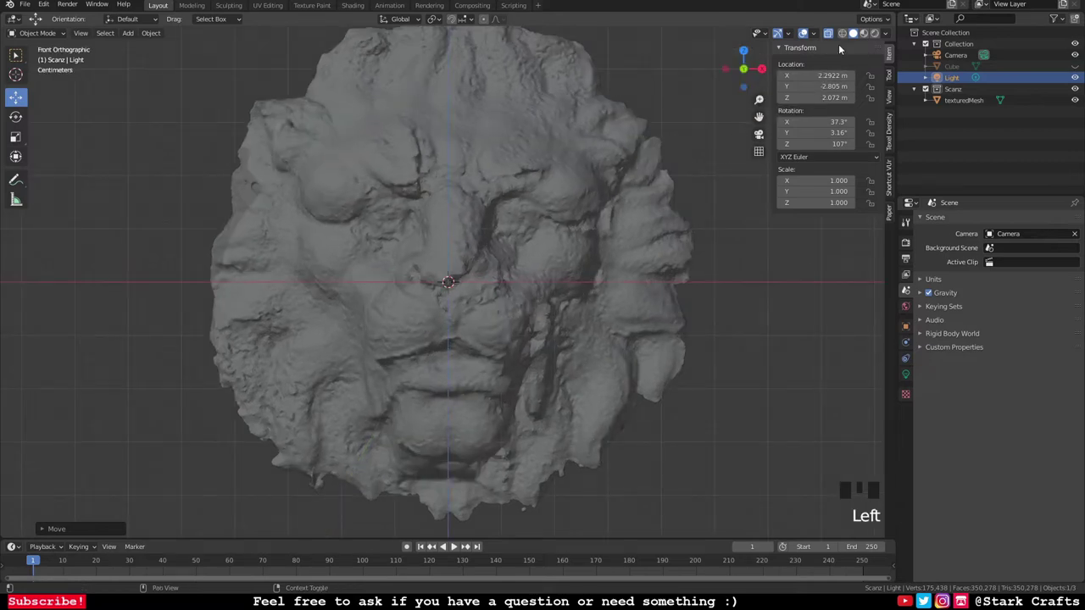
# Step: View the lit scan front-on in Rendered shading and collapse the default Collection in the Outliner
pyautogui.click(866, 37)
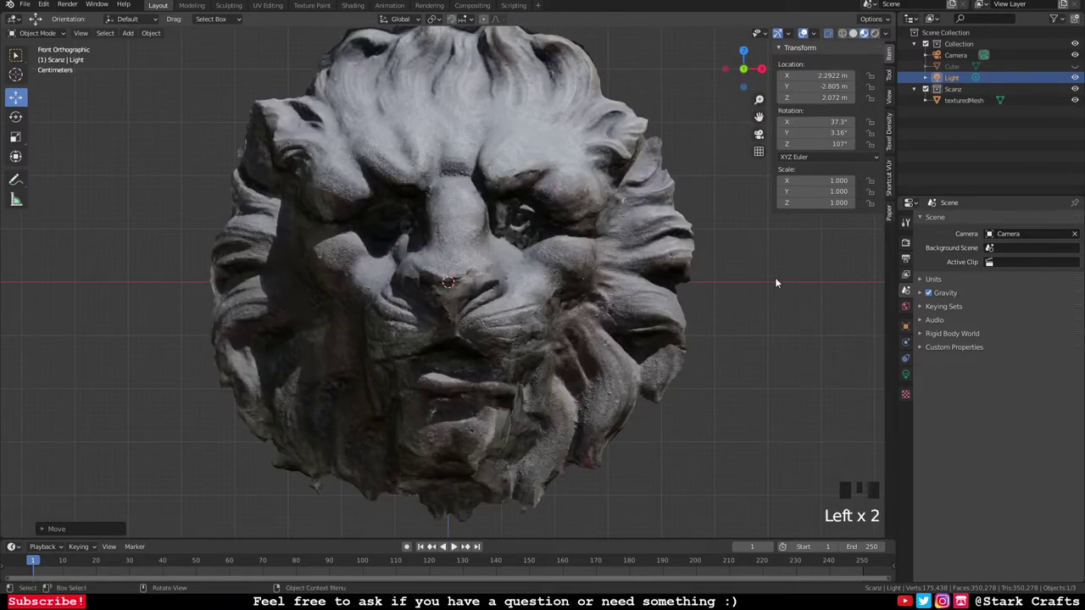
pyautogui.scroll(-3)
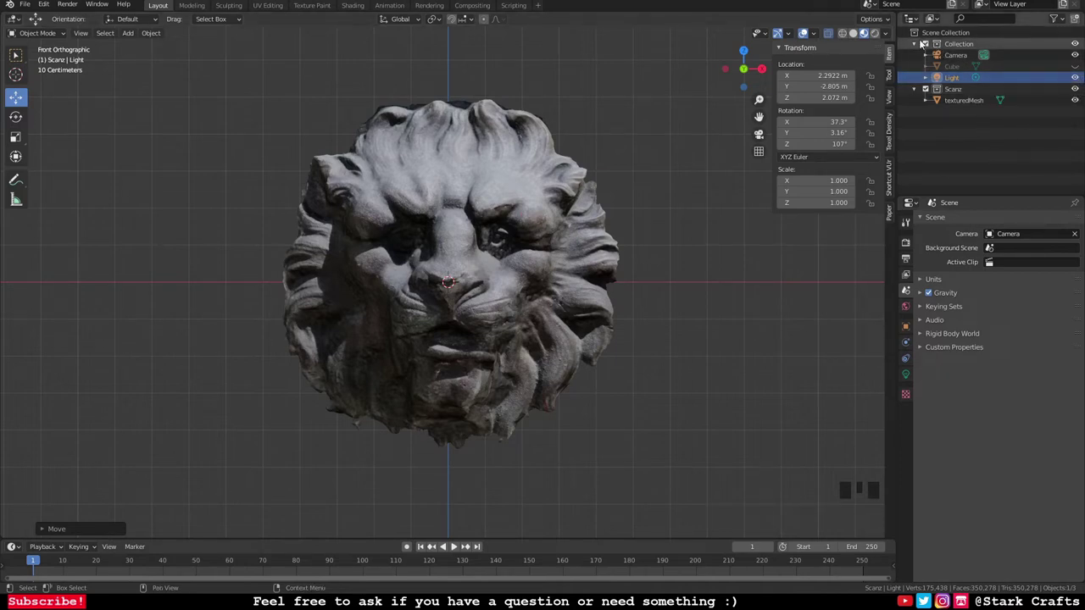
pyautogui.moveTo(921, 45); pyautogui.dragTo(980, 68)
pyautogui.click(1077, 73)
# Step: Select the texturedMesh lion head, briefly hide it and show it again
pyautogui.click(967, 72)
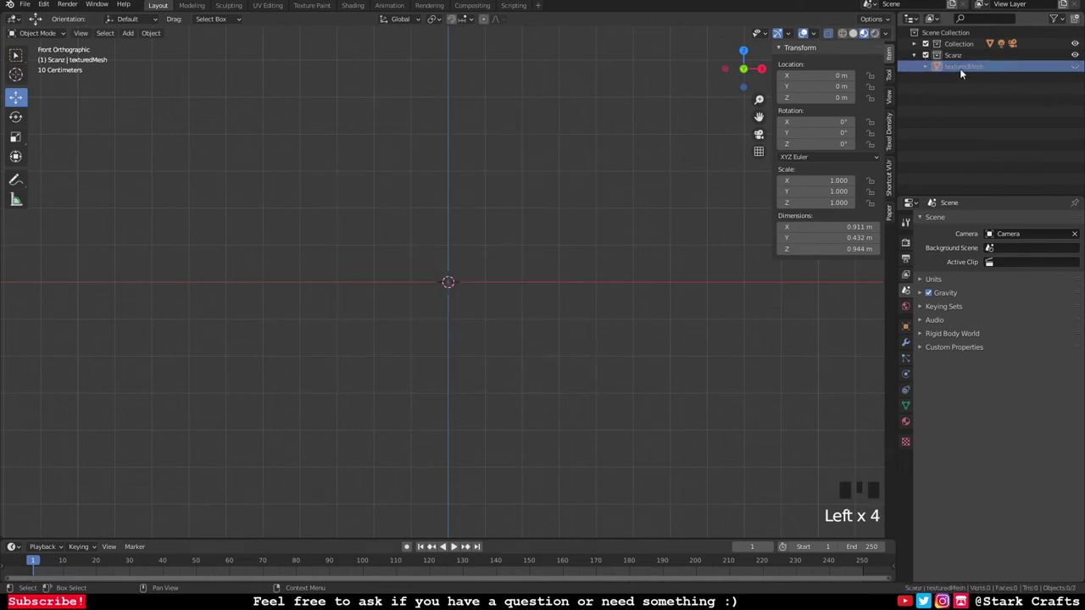
pyautogui.click(966, 70)
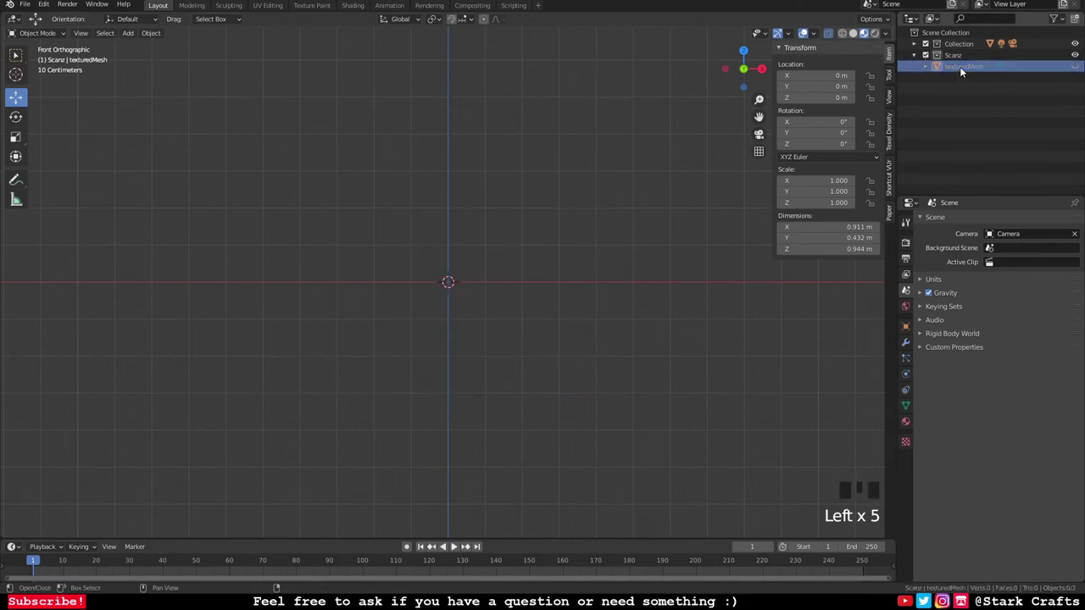
pyautogui.press('shift+d')
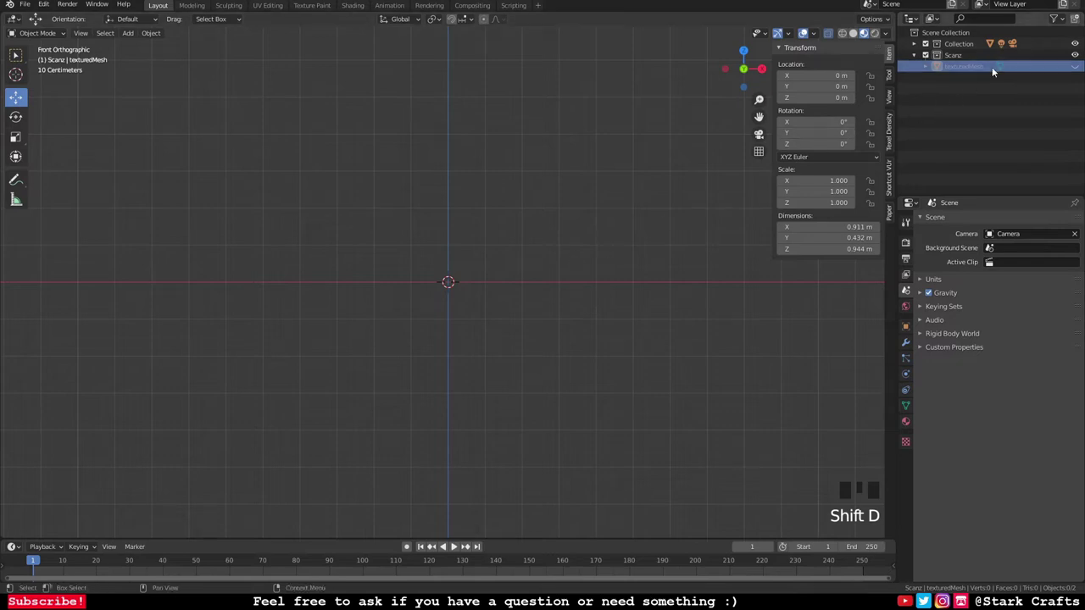
pyautogui.click(1080, 74)
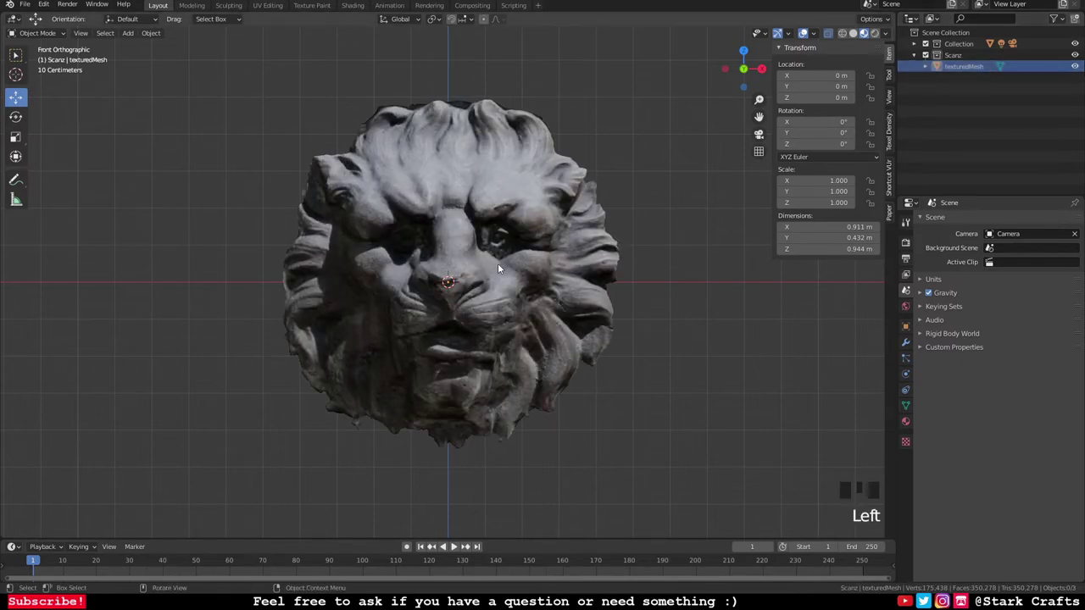
# Step: Duplicate the lion head scan with Shift+D and enter Edit Mode on the copy
pyautogui.press('shift+d')
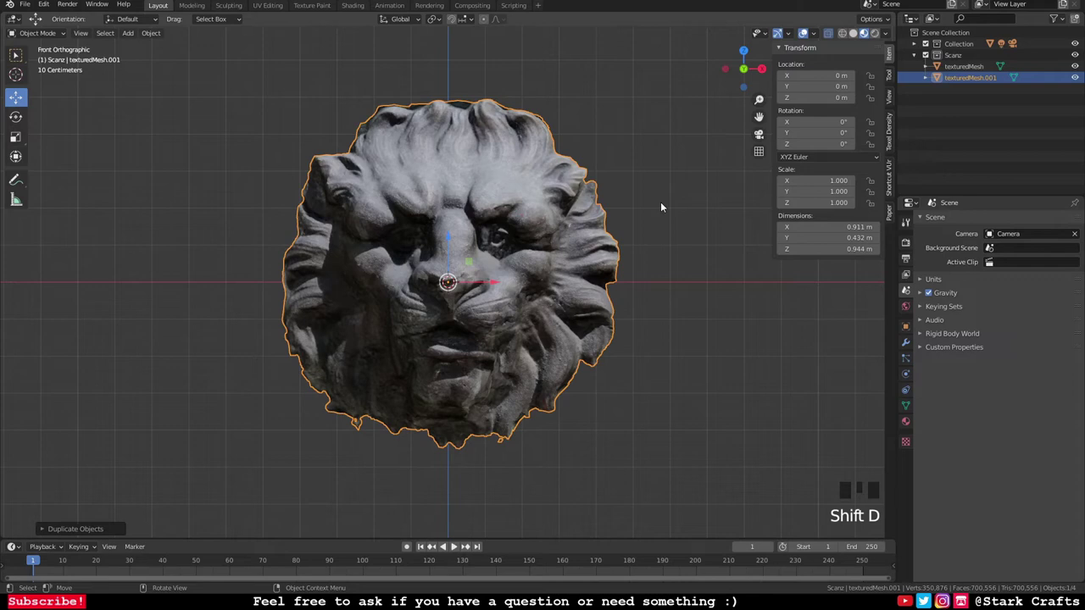
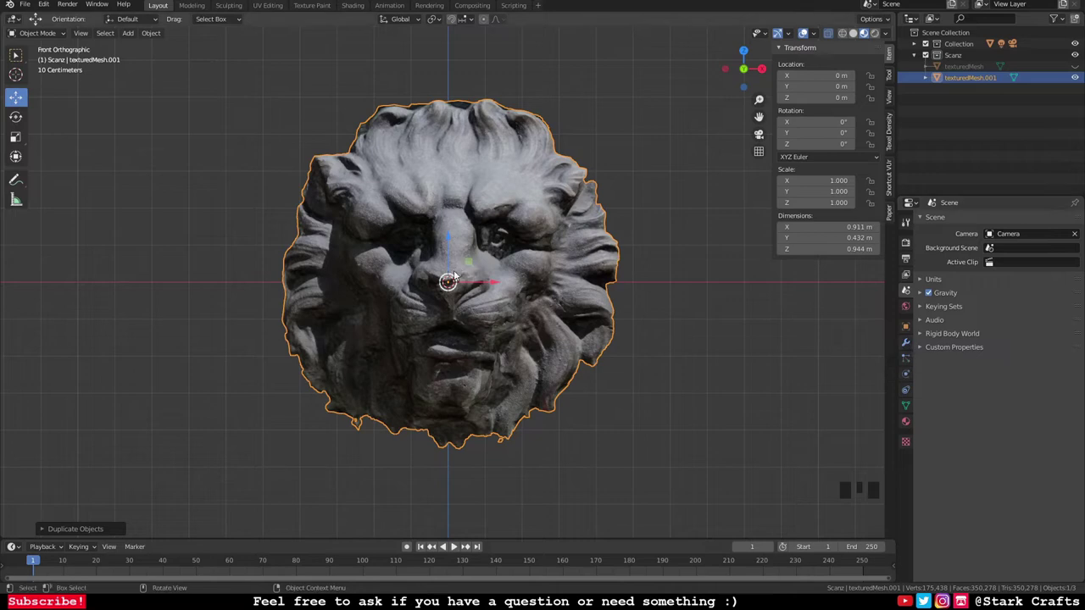
pyautogui.press('Tab')
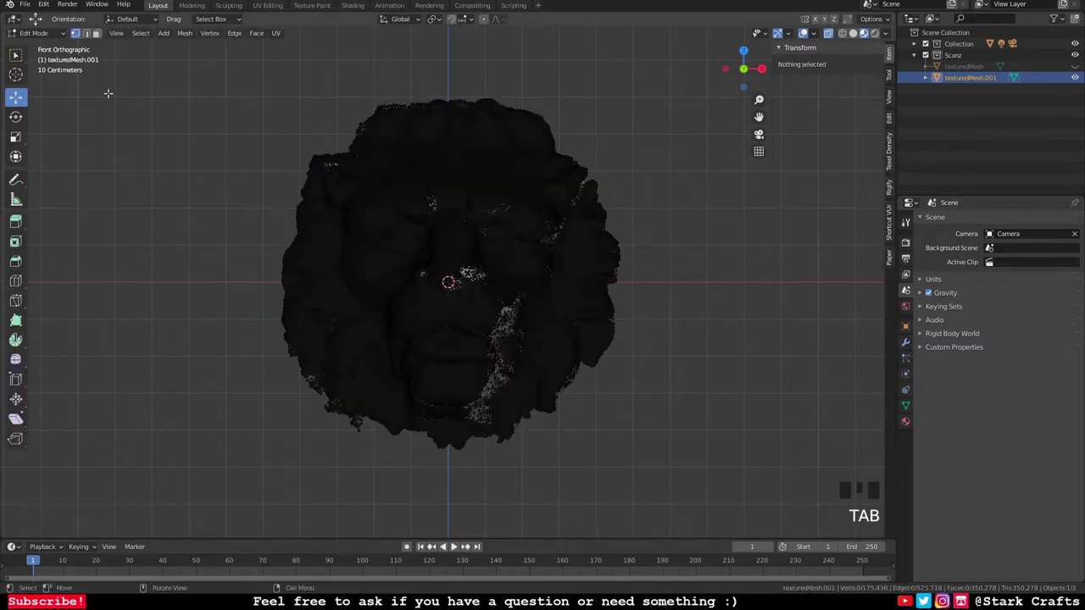
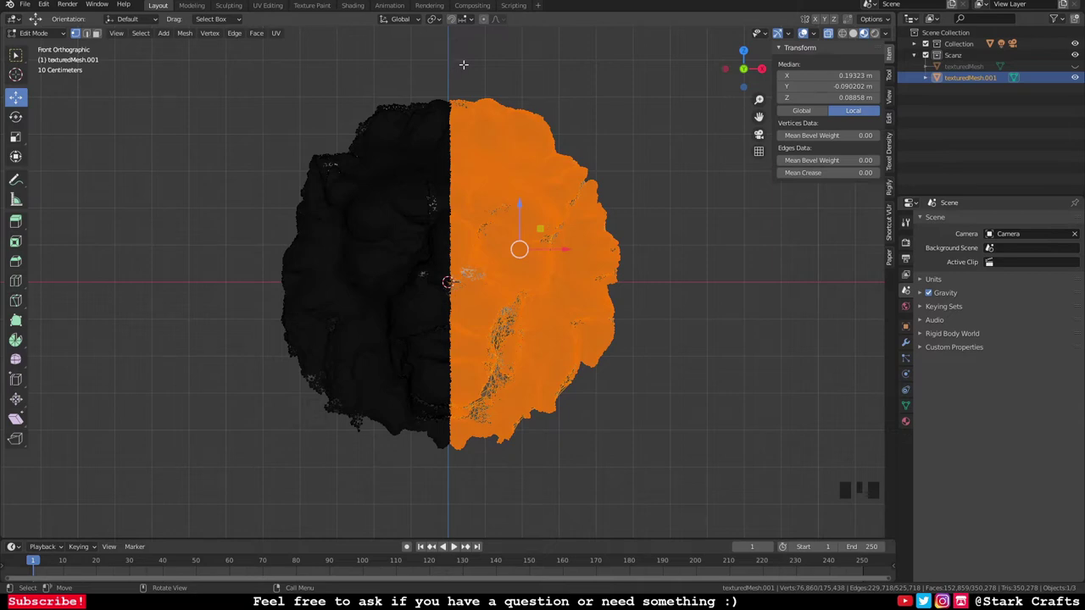
# Step: Delete the selected +X half of the copied scan's faces before mirroring across X
pyautogui.press('Delete')
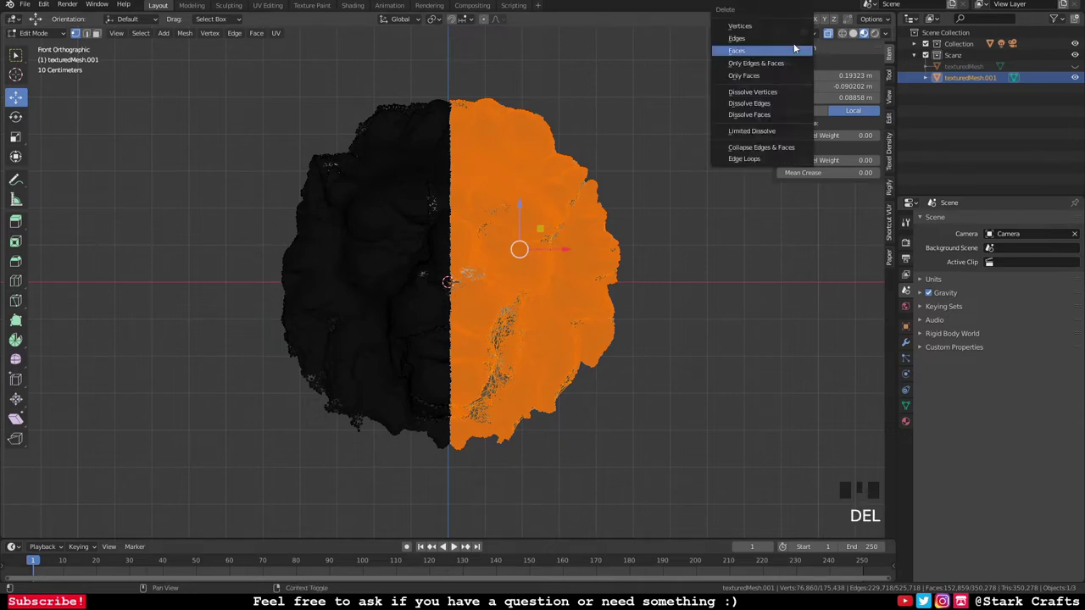
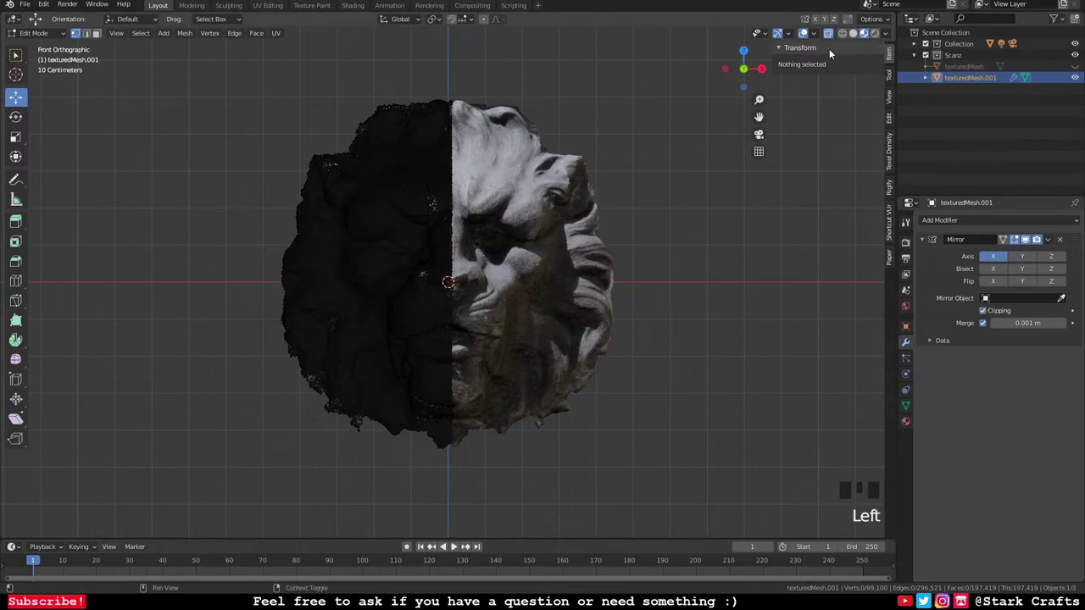
# Step: Orbit and zoom around the mirrored lion head to inspect it from several angles
pyautogui.moveTo(33, 39); pyautogui.dragTo(700, 323)
pyautogui.moveTo(701, 322); pyautogui.dragTo(659, 287)
pyautogui.moveTo(590, 323); pyautogui.dragTo(676, 315)
pyautogui.scroll(3)
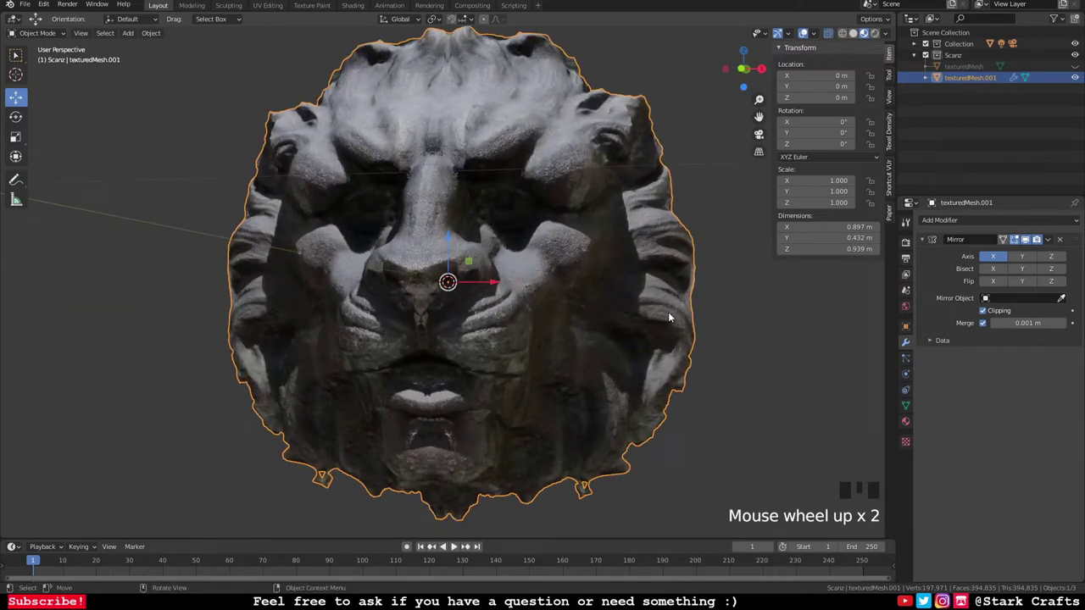
pyautogui.scroll(-3)
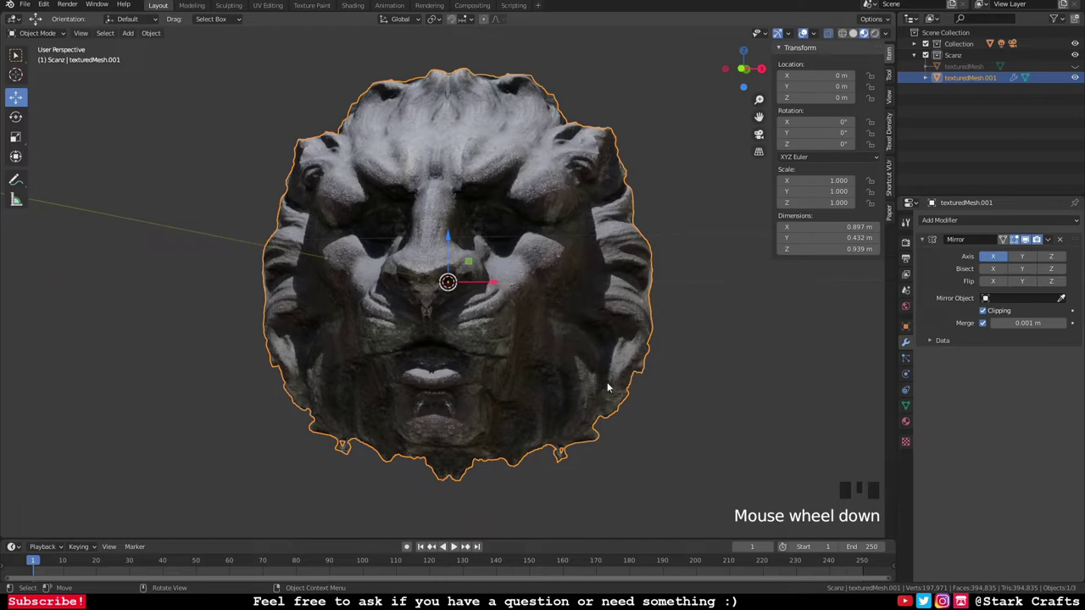
pyautogui.moveTo(561, 391); pyautogui.dragTo(528, 379)
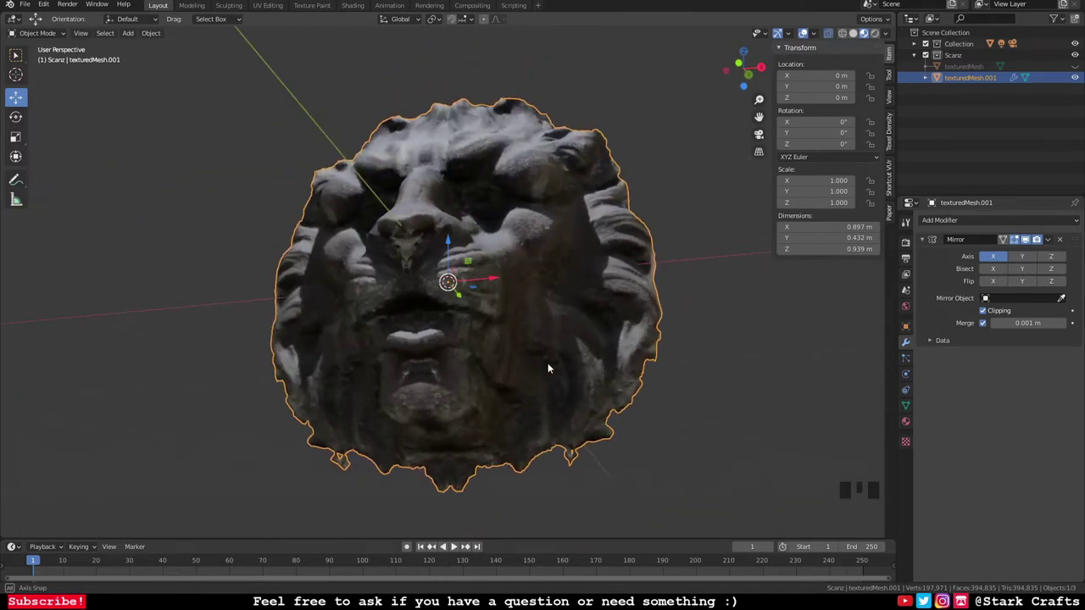
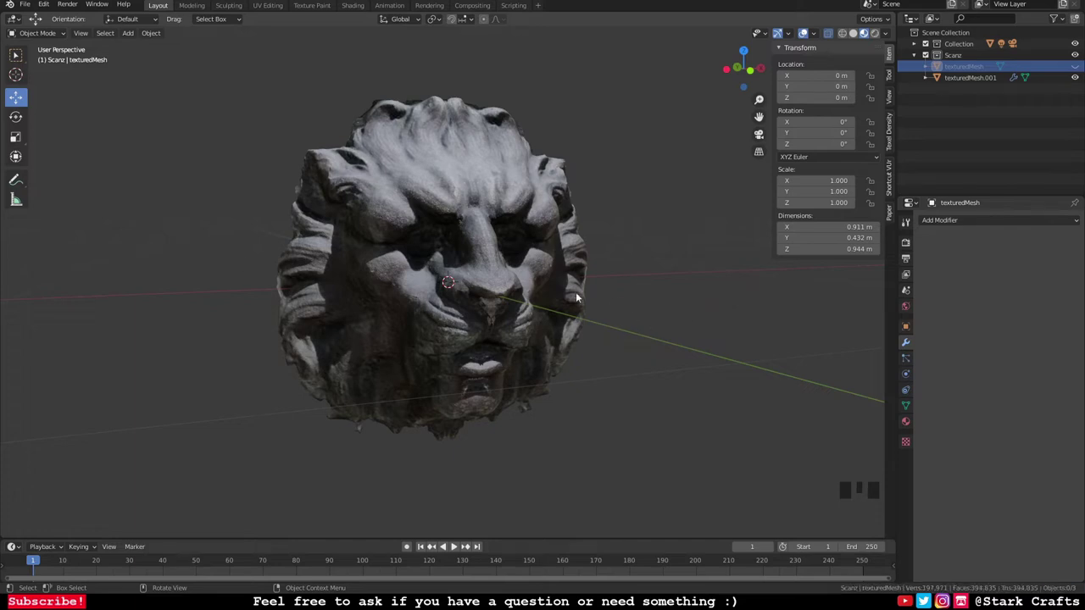
# Step: Orbit around the original unmirrored scan to compare it with the mirrored copy
pyautogui.moveTo(707, 369); pyautogui.dragTo(766, 448)
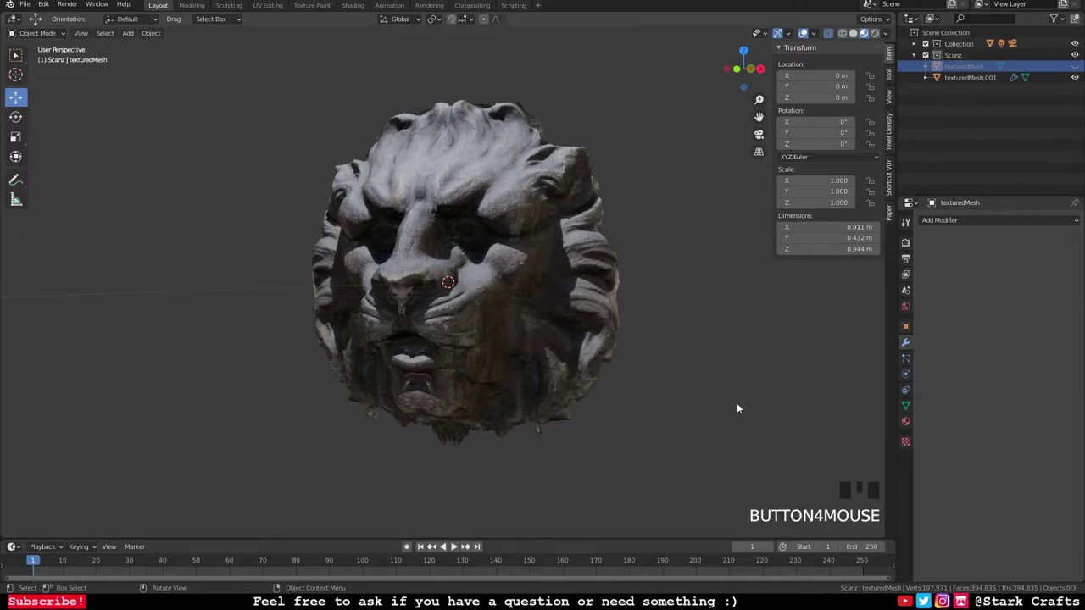
pyautogui.click(699, 382)
pyautogui.moveTo(661, 400); pyautogui.dragTo(663, 404)
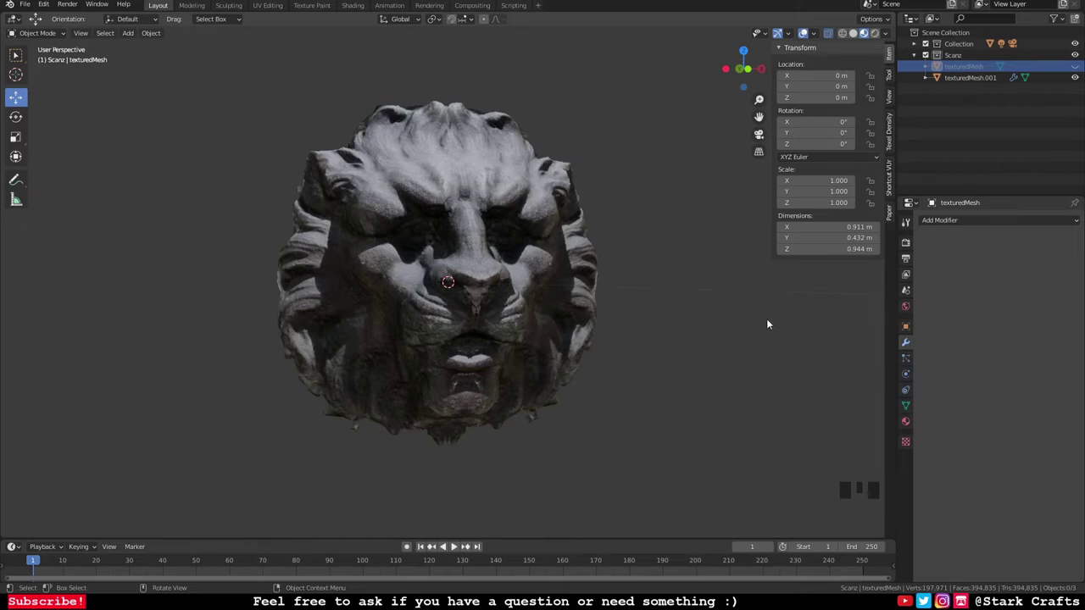
pyautogui.moveTo(759, 338); pyautogui.dragTo(900, 244)
# Step: Reduce the head with Decimate at about 0.5 ratio and view it in solid shading
pyautogui.moveTo(977, 224); pyautogui.dragTo(875, 301)
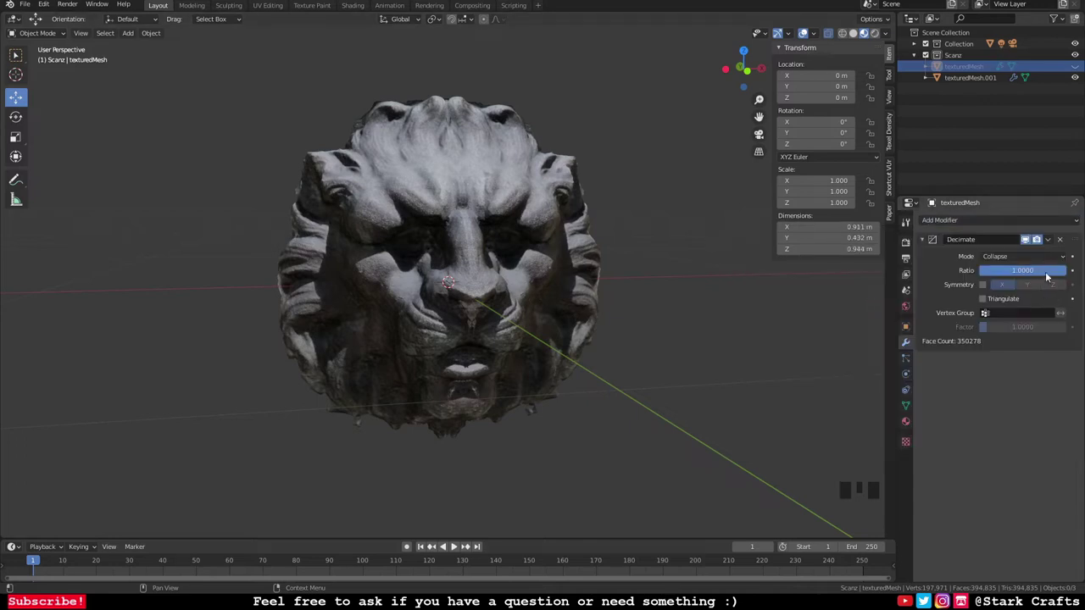
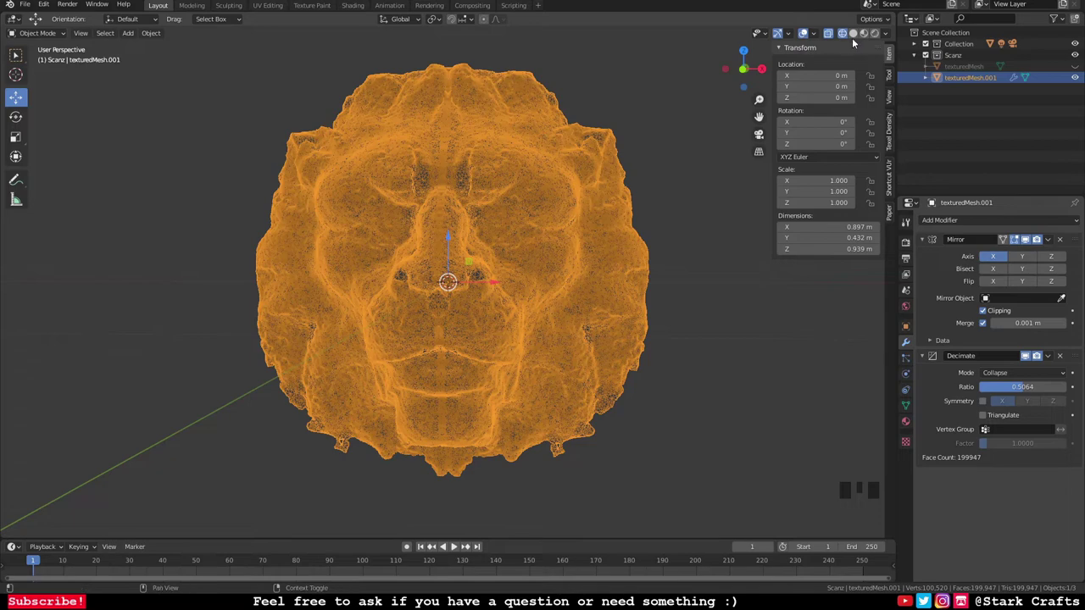
pyautogui.click(872, 37)
pyautogui.moveTo(758, 340); pyautogui.dragTo(1032, 593)
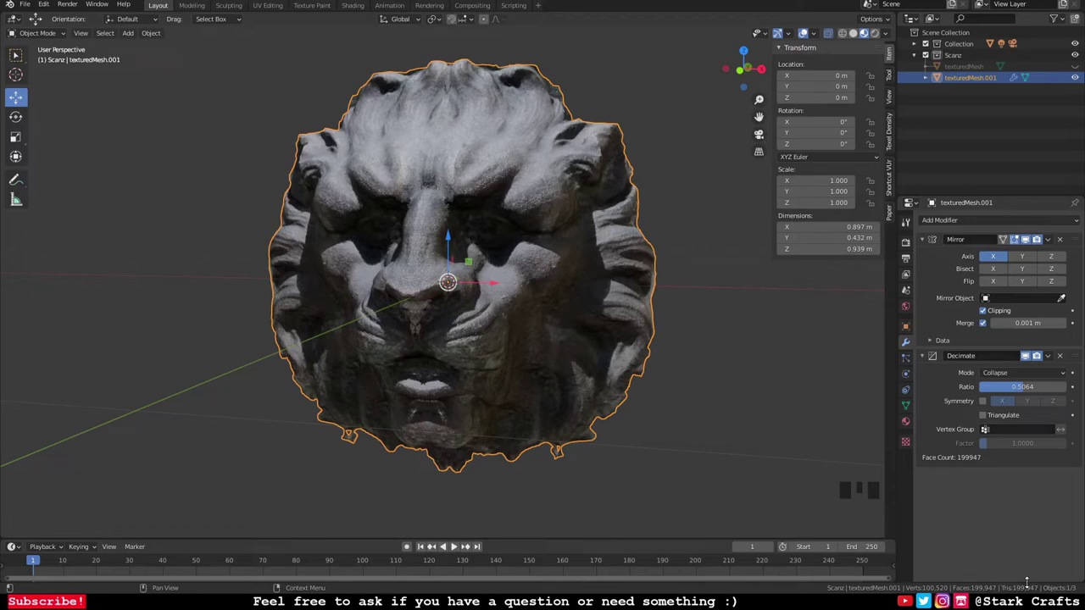
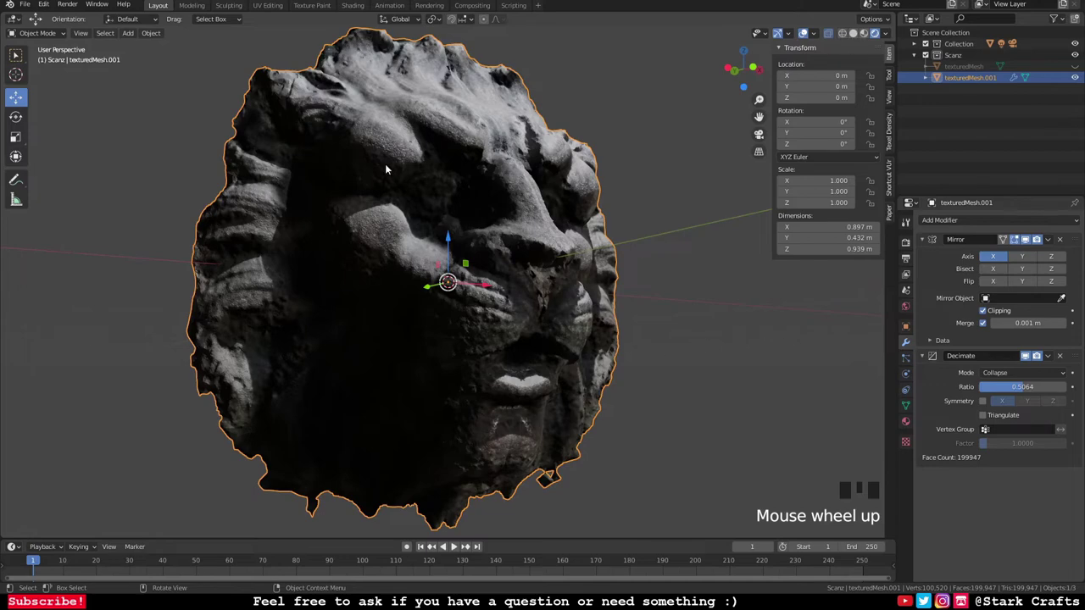
# Step: Orbit the reduced lion head and return to a front view to judge the result
pyautogui.moveTo(718, 337); pyautogui.dragTo(542, 305)
pyautogui.scroll(-3)
pyautogui.moveTo(559, 310); pyautogui.dragTo(423, 160)
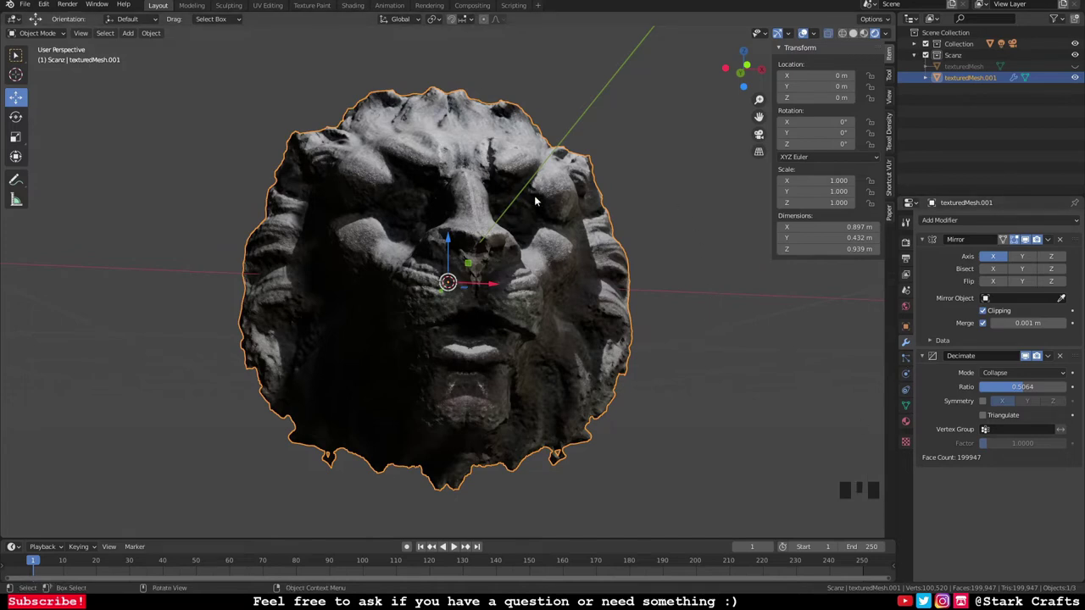
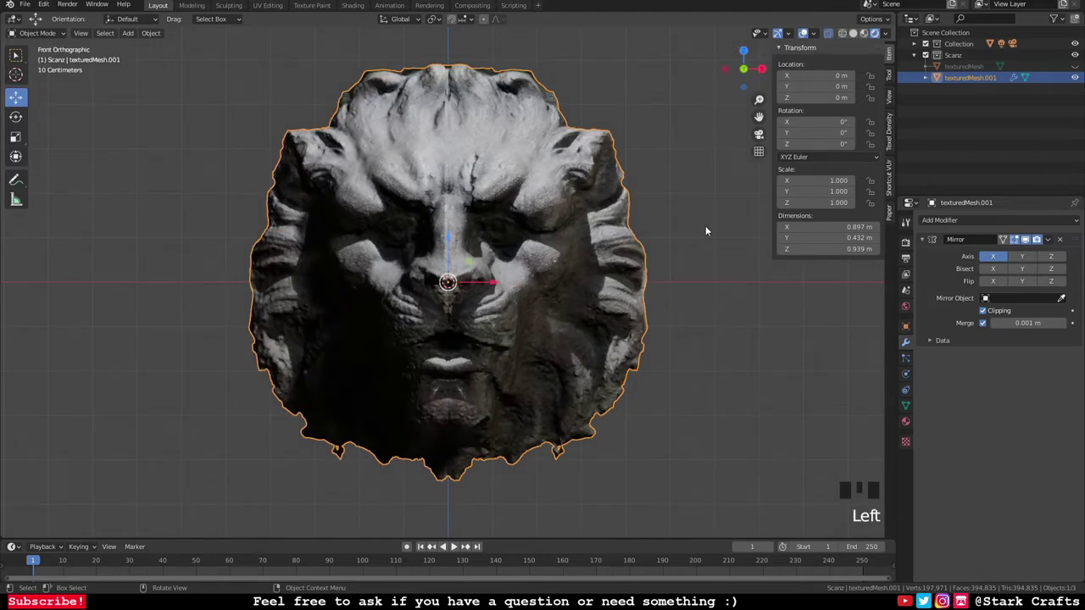
# Step: Rename textureMesh.001 in the Outliner to LionSCAN
pyautogui.scroll(-3)
pyautogui.scroll(3)
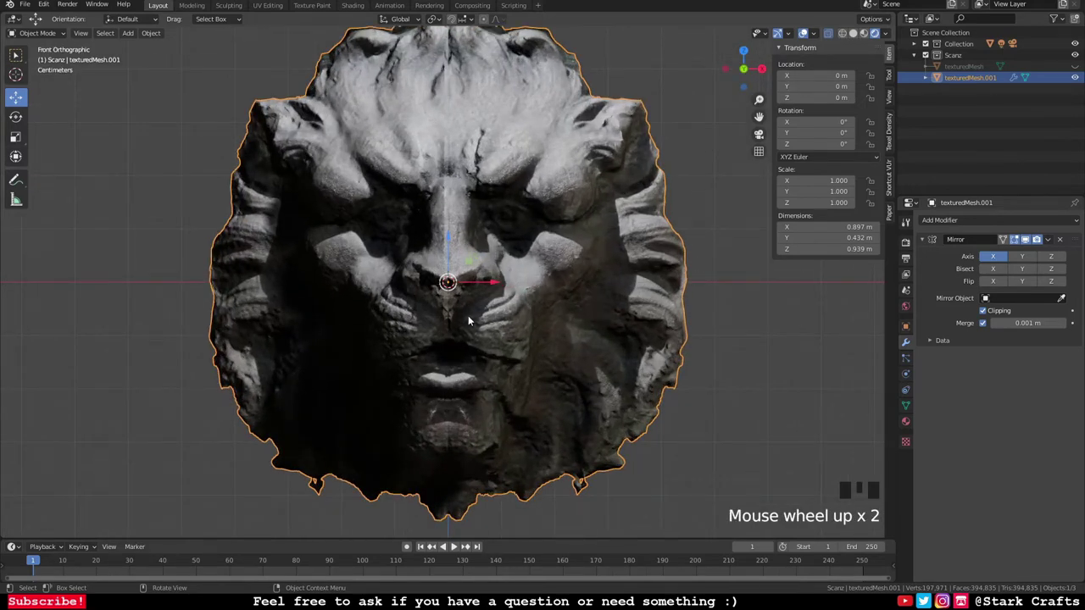
pyautogui.moveTo(542, 312); pyautogui.dragTo(126, 39)
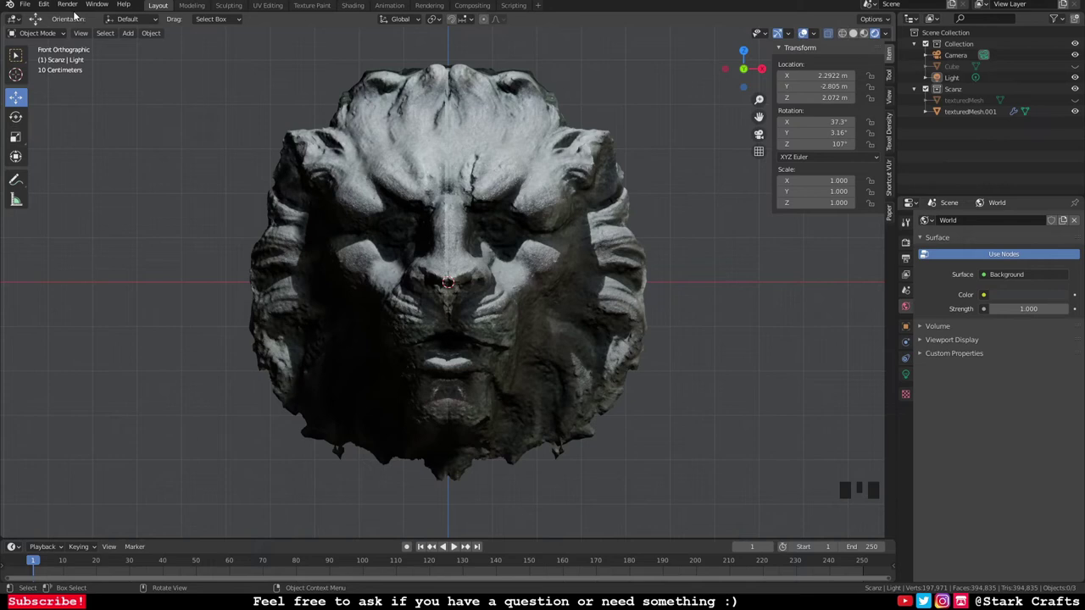
pyautogui.moveTo(34, 5); pyautogui.dragTo(941, 113)
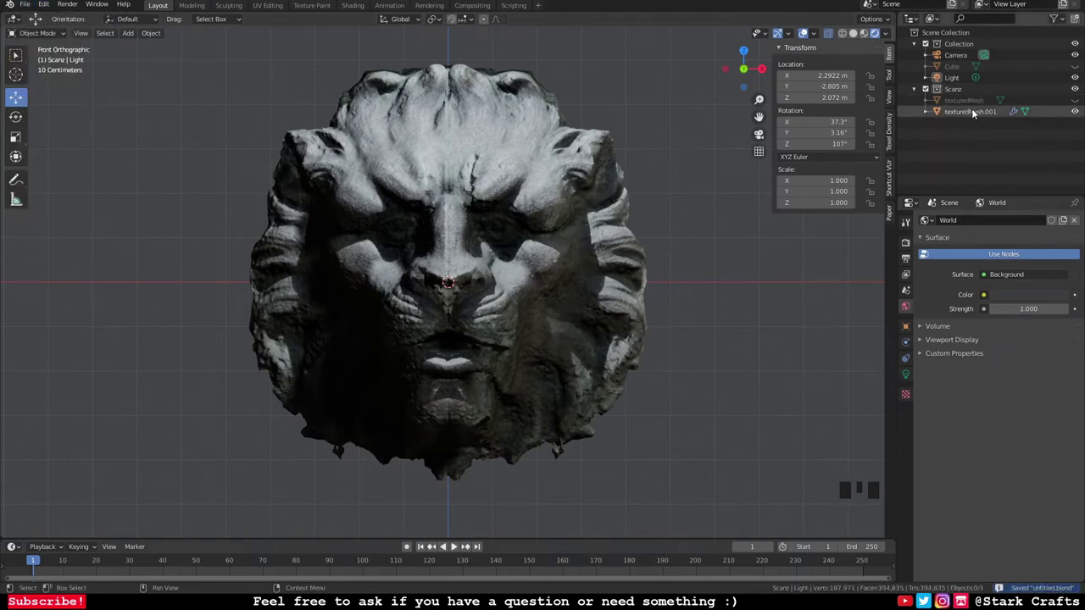
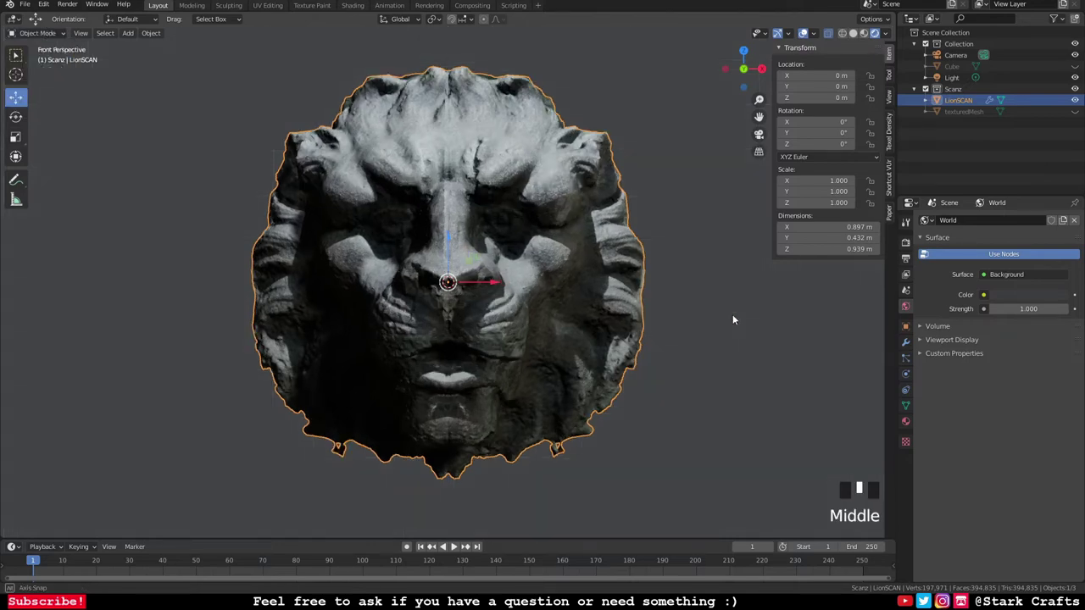
# Step: Deselect the scan and orbit to see the lion head from the side
pyautogui.click(706, 331)
pyautogui.scroll(-3)
pyautogui.moveTo(732, 333); pyautogui.dragTo(711, 318)
# Step: Add a plane, stand it upright with a 90° X rotation, scale it to about 0.46 and keep it centred
pyautogui.press('shift+a')
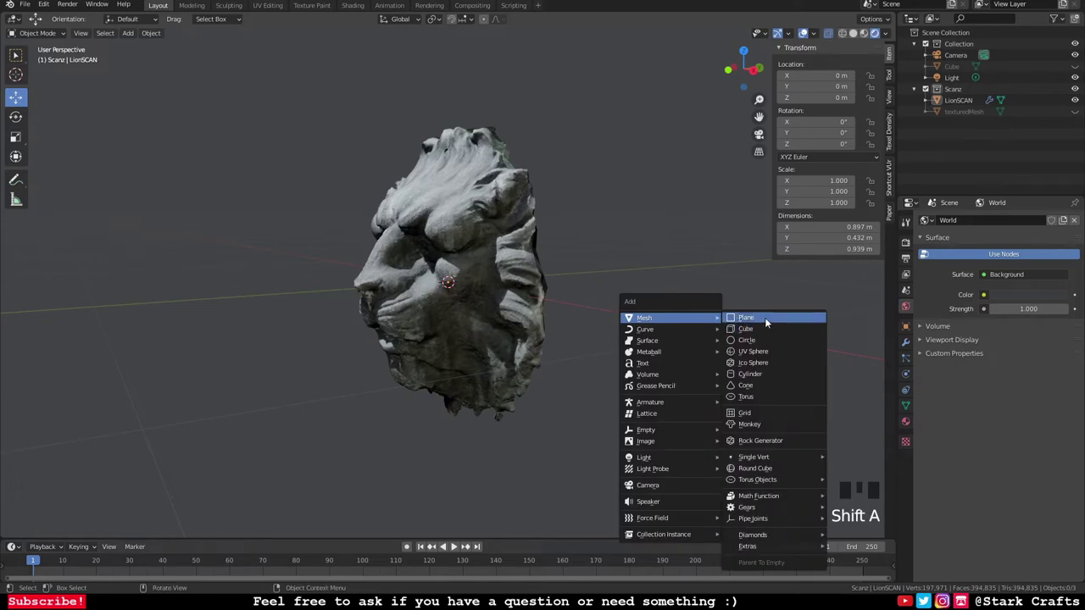
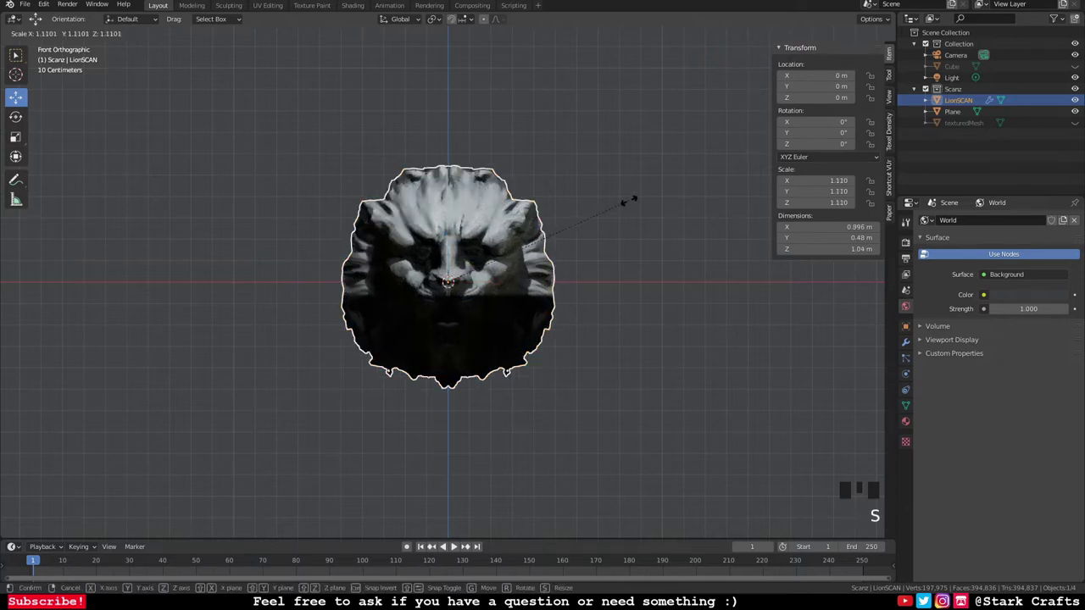
pyautogui.press('s')
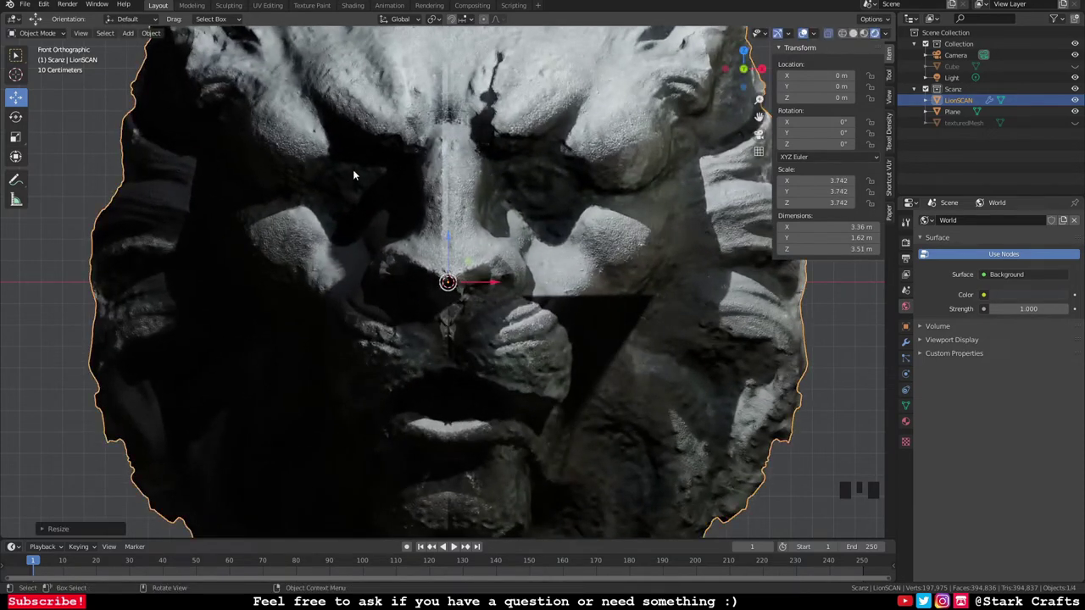
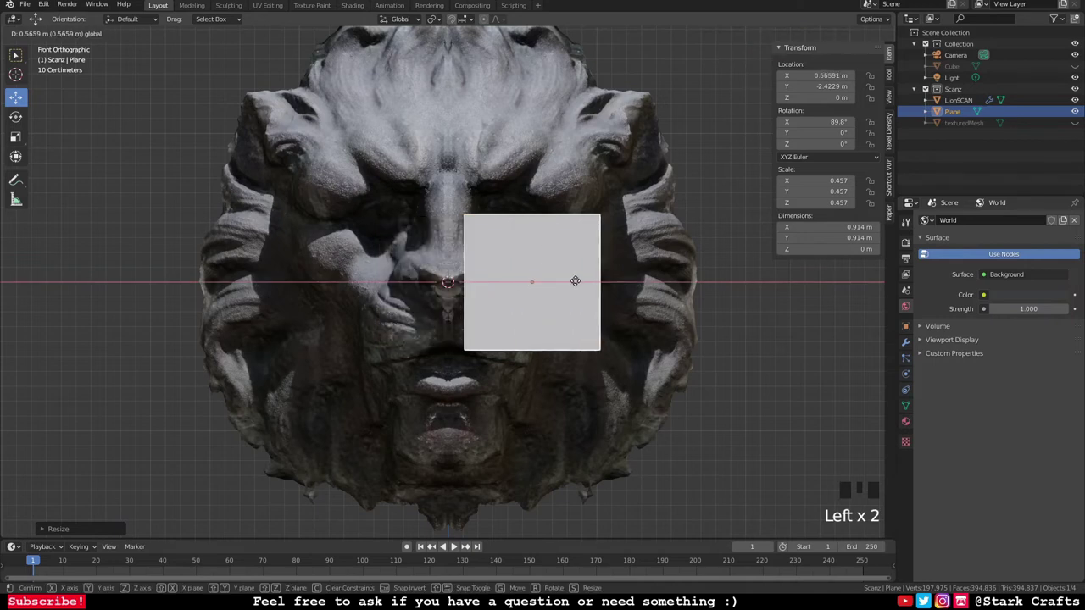
pyautogui.press('ctrl+z')
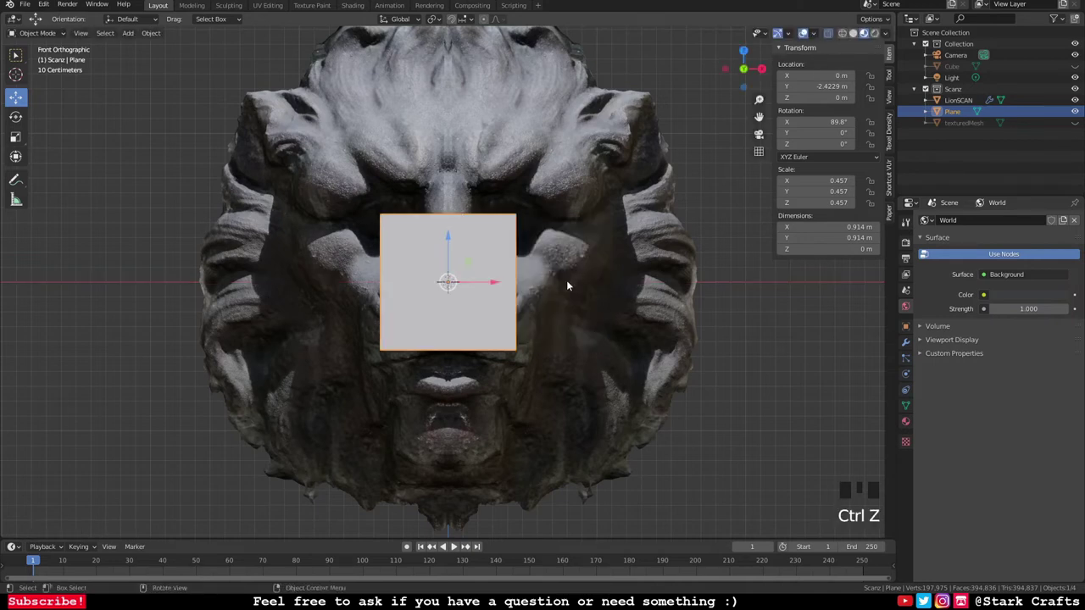
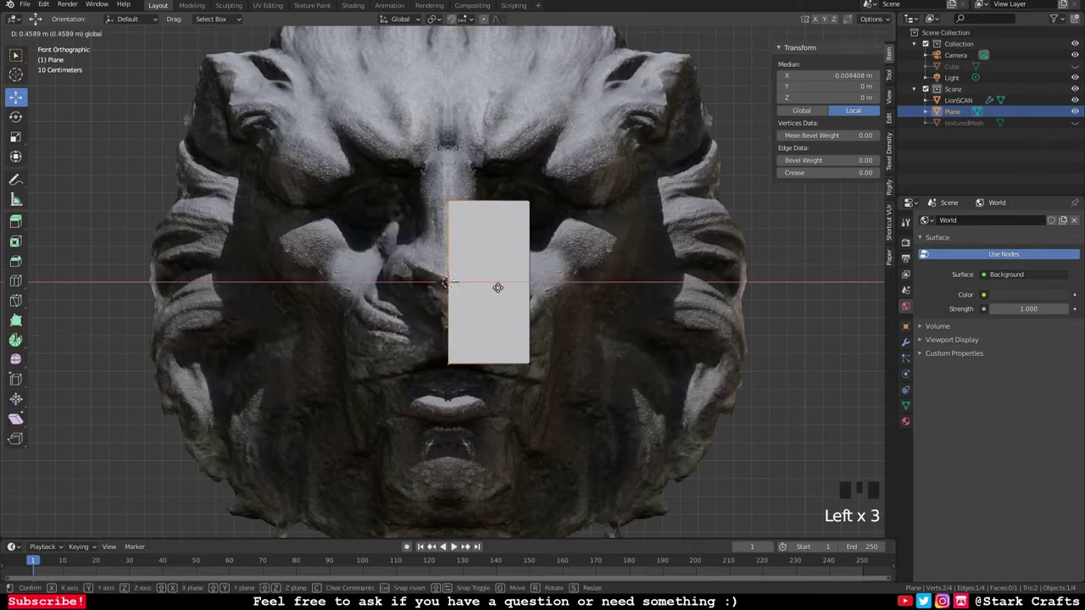
# Step: Halve the plane beside the centre line, mirror it on X with clipping and merge, and shrink it to a strip by the nose
pyautogui.click(911, 344)
pyautogui.moveTo(993, 227); pyautogui.dragTo(1042, 312)
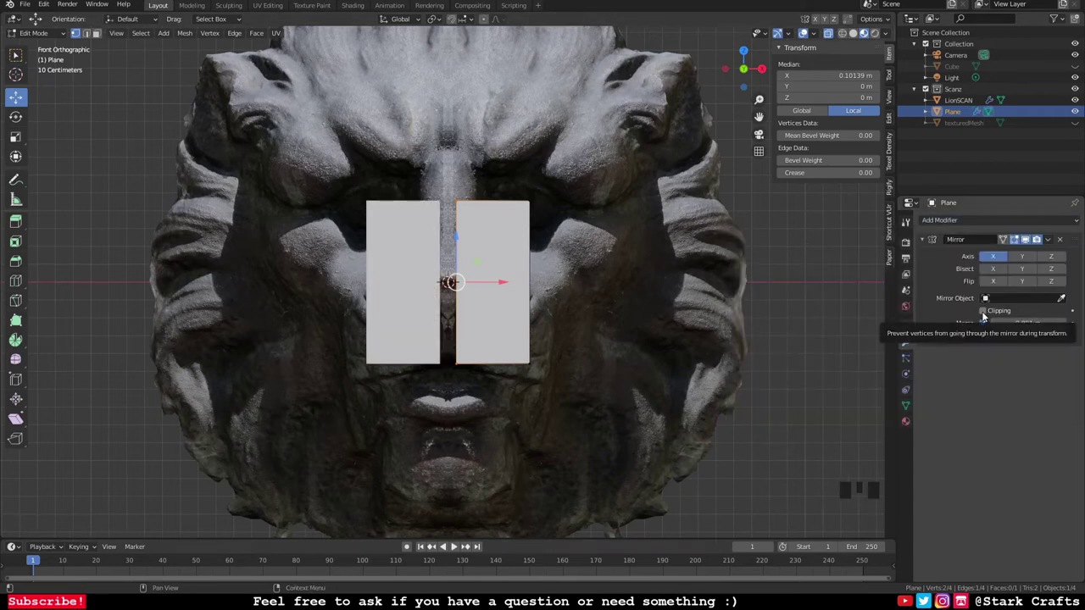
pyautogui.click(987, 315)
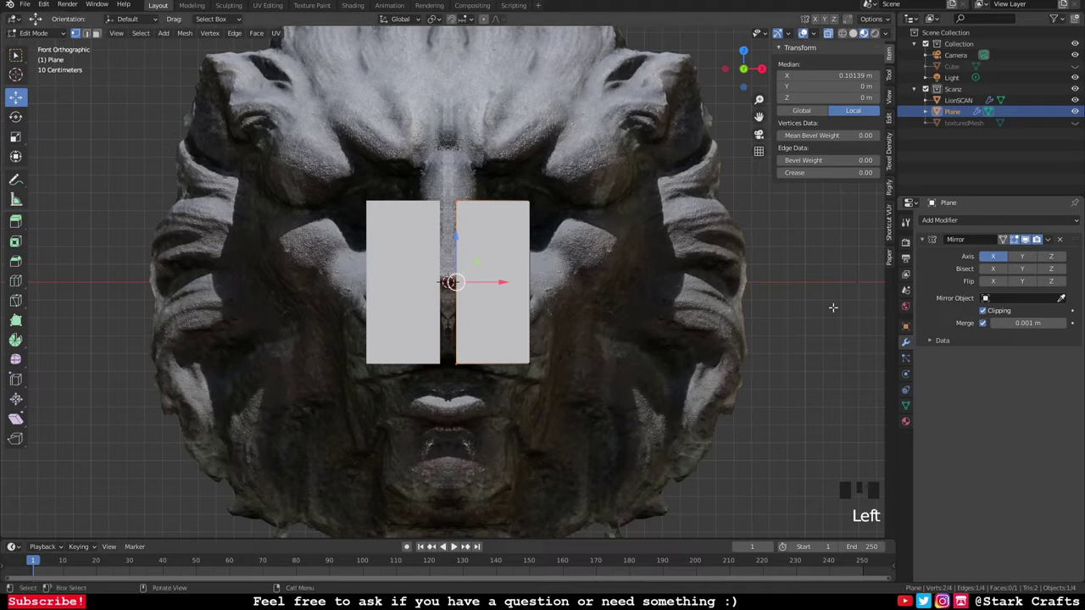
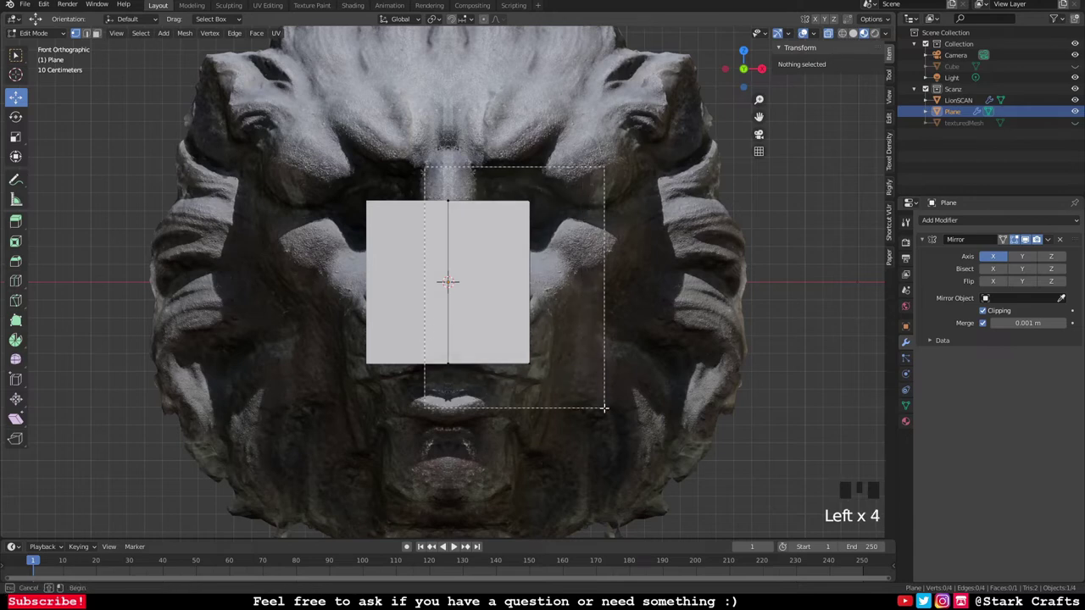
pyautogui.press('s')
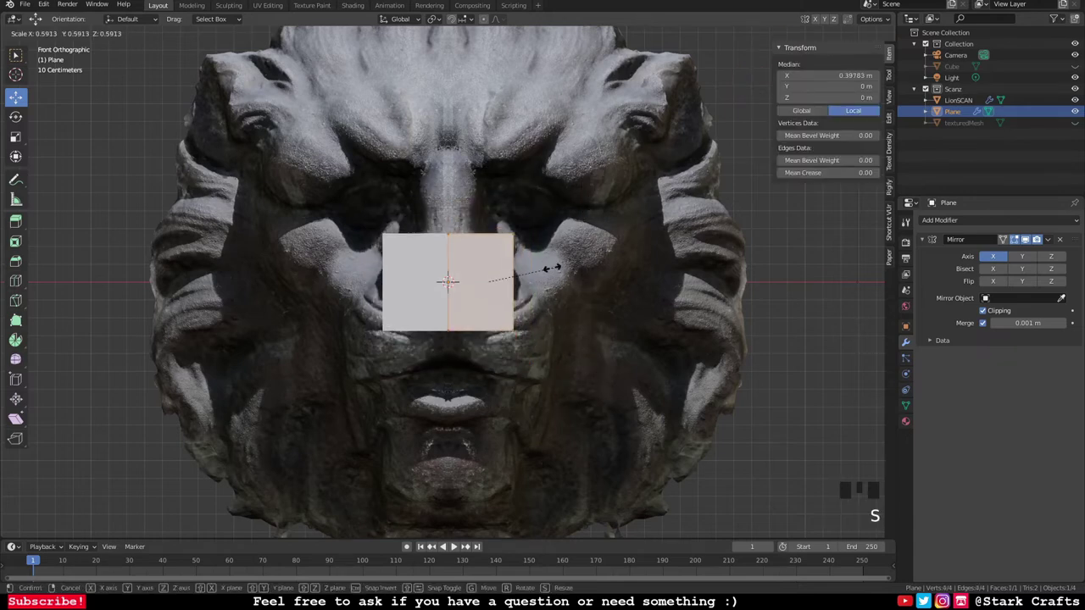
pyautogui.scroll(3)
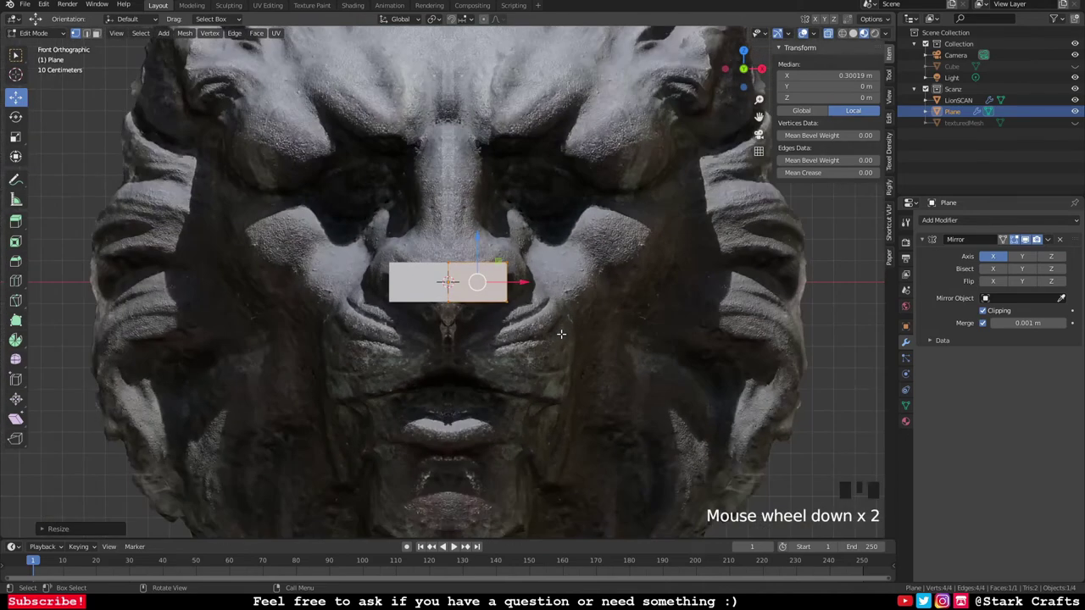
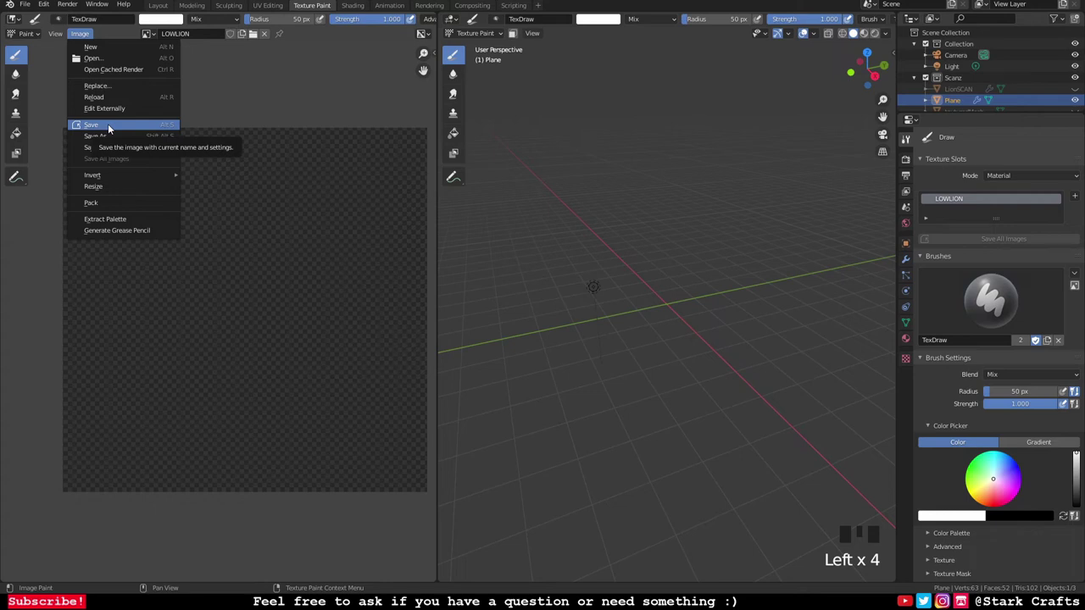
# Step: Save the blank LOWLION image from the Image Editor
pyautogui.moveTo(113, 139); pyautogui.dragTo(677, 472)
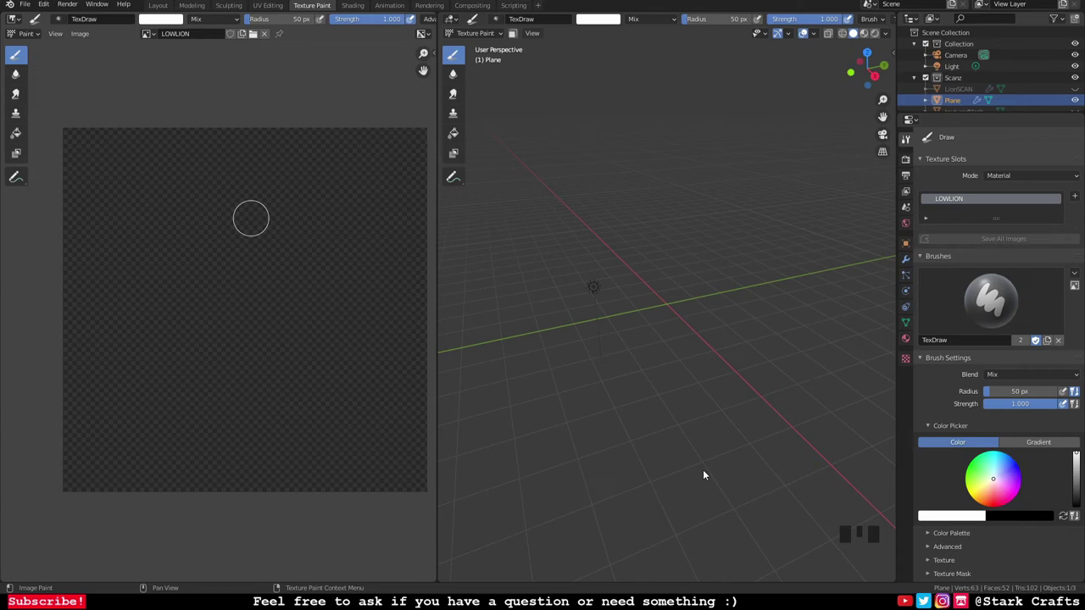
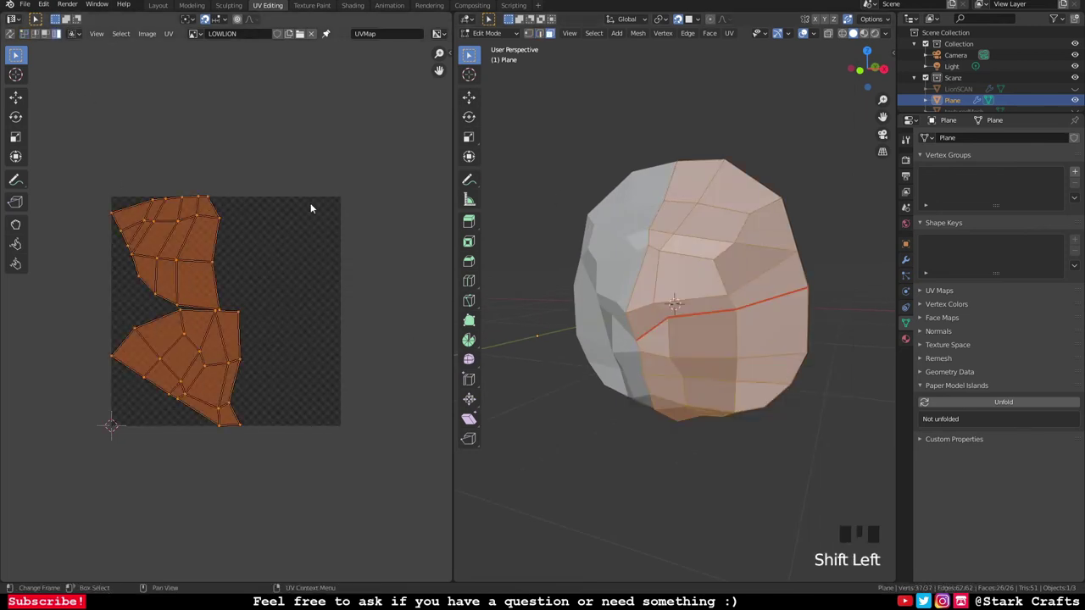
# Step: Select the upper UV island of the low-poly head and rotate it into a new orientation
pyautogui.click(192, 245)
pyautogui.press('g')
pyautogui.click(203, 365)
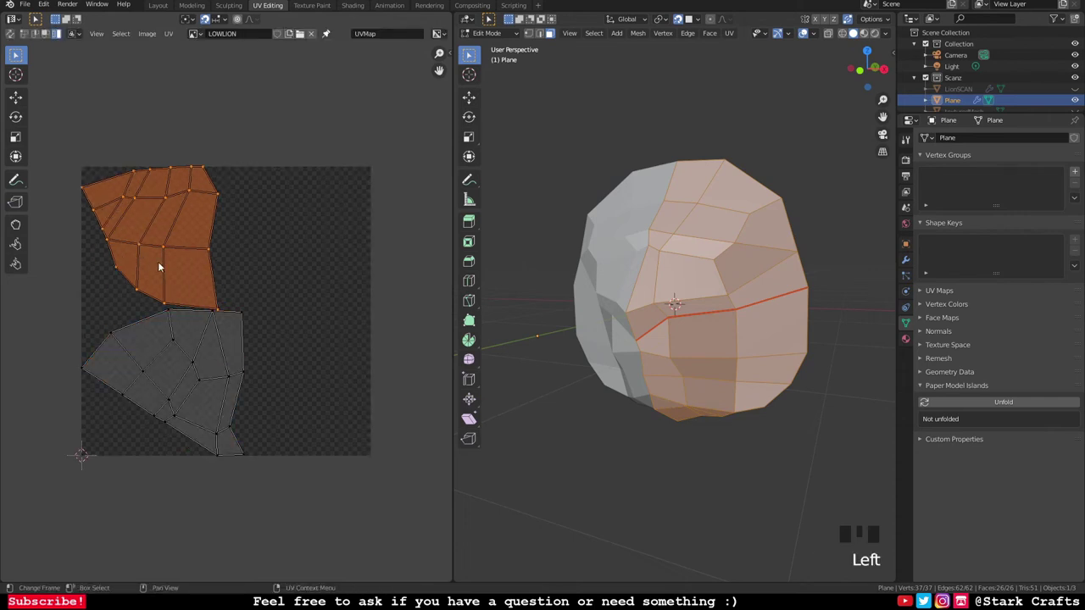
pyautogui.press('r')
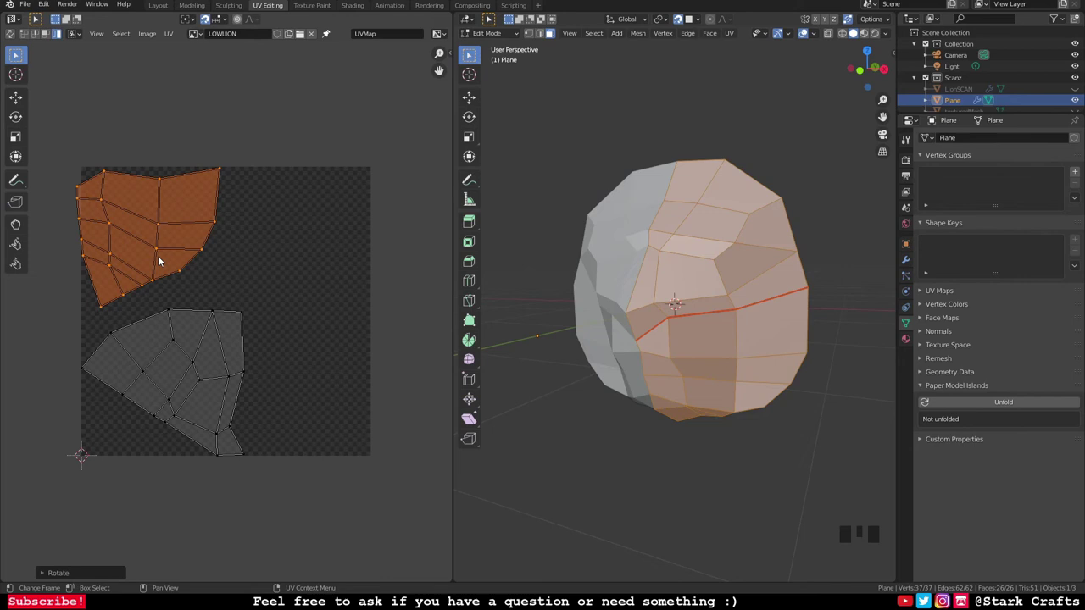
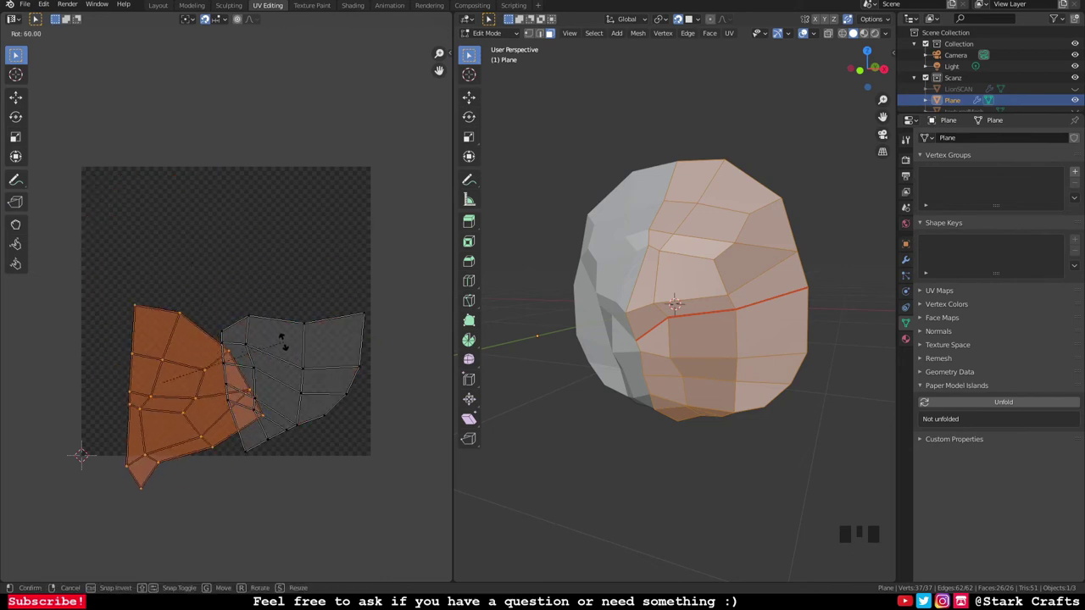
pyautogui.press('r')
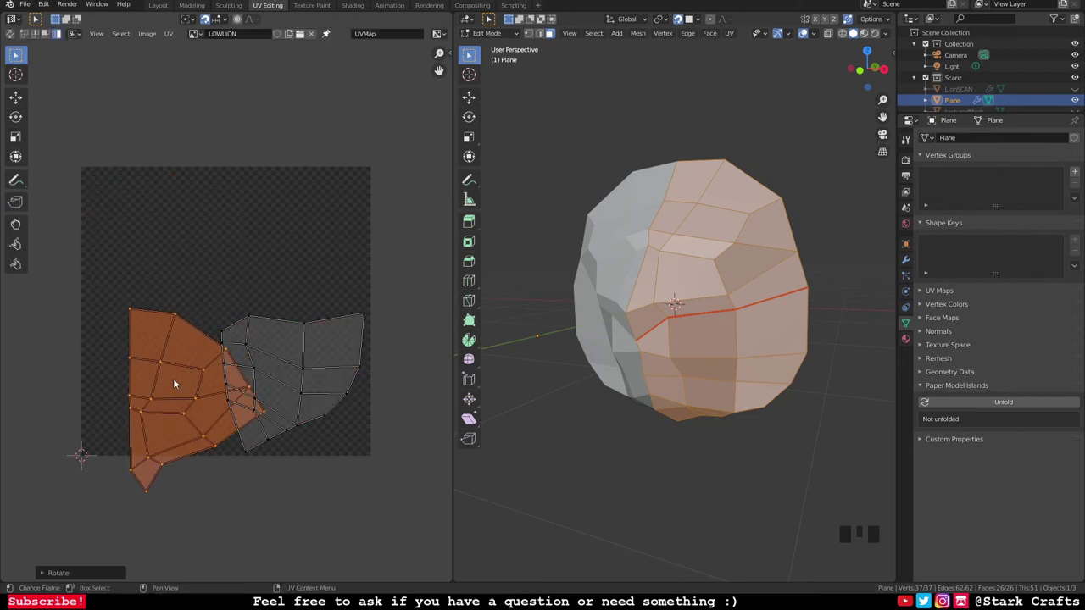
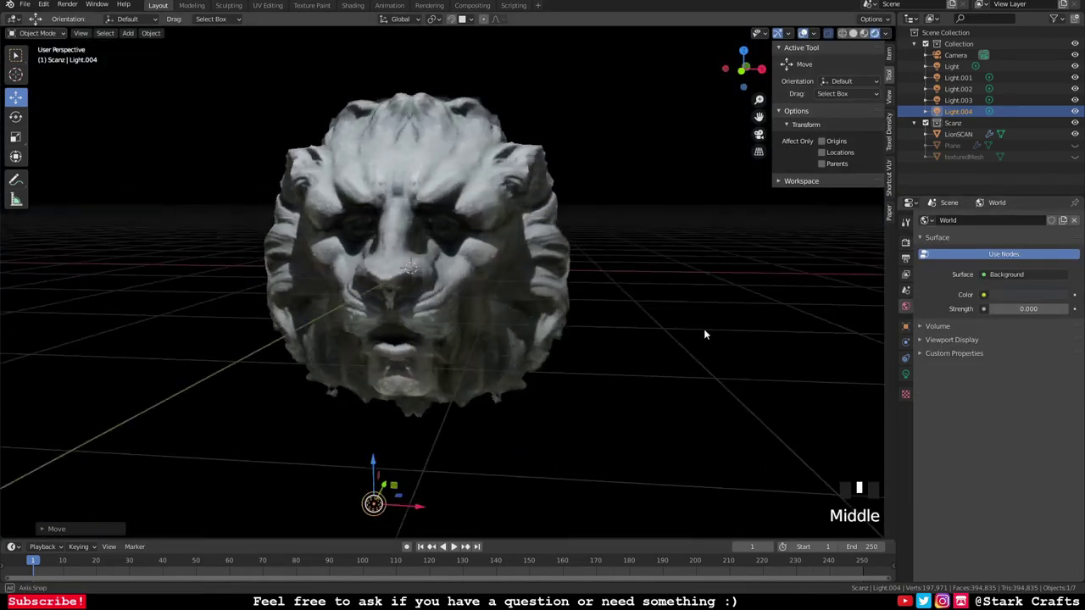
# Step: Reposition a point light around the lion head, select the main light and check the lighting
pyautogui.scroll(-3)
pyautogui.moveTo(579, 322); pyautogui.dragTo(607, 314)
pyautogui.click(607, 315)
pyautogui.moveTo(643, 311); pyautogui.dragTo(743, 306)
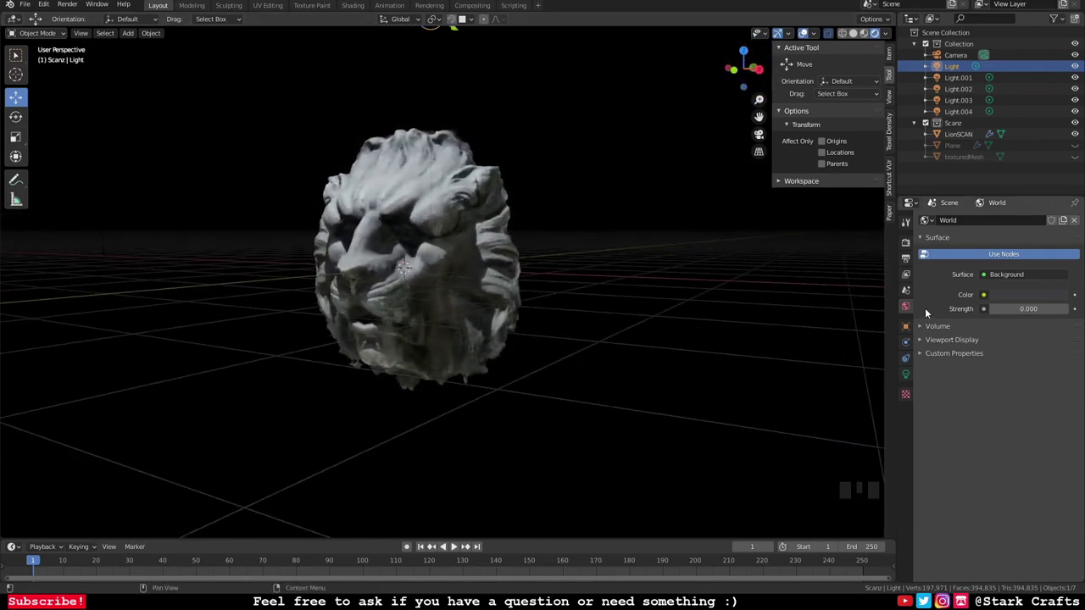
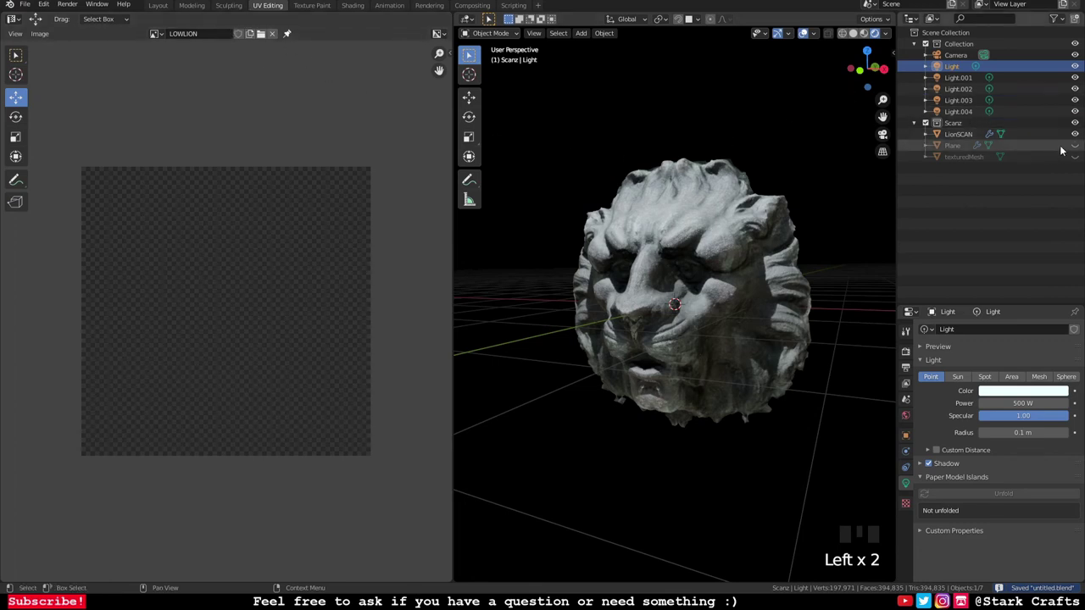
# Step: Rename the low-poly Plane object to LOWPOLY_LION in the Outliner
pyautogui.click(1063, 148)
pyautogui.click(1083, 152)
pyautogui.click(1061, 148)
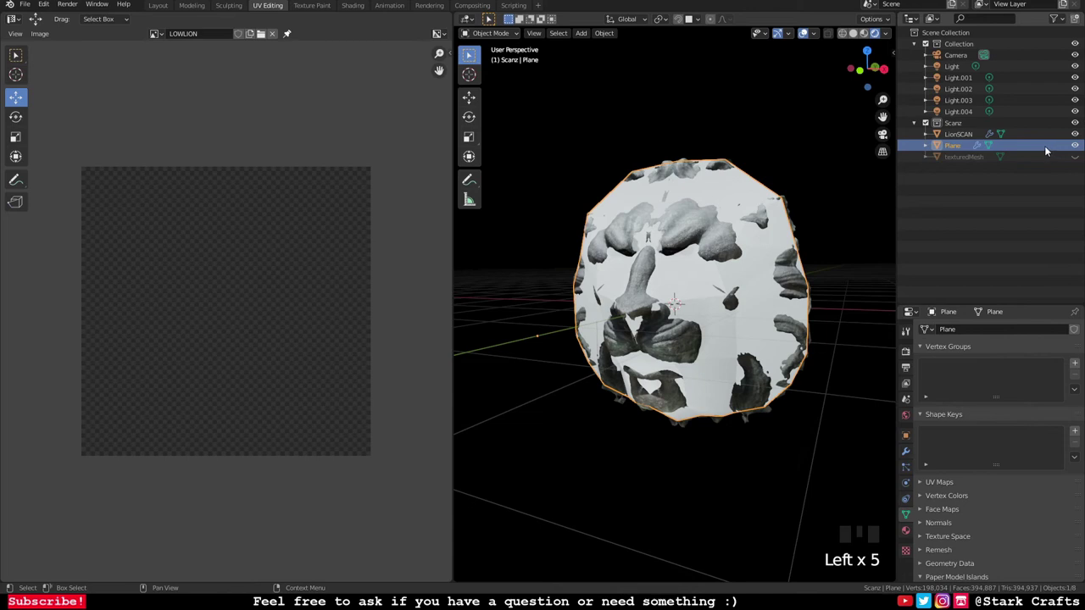
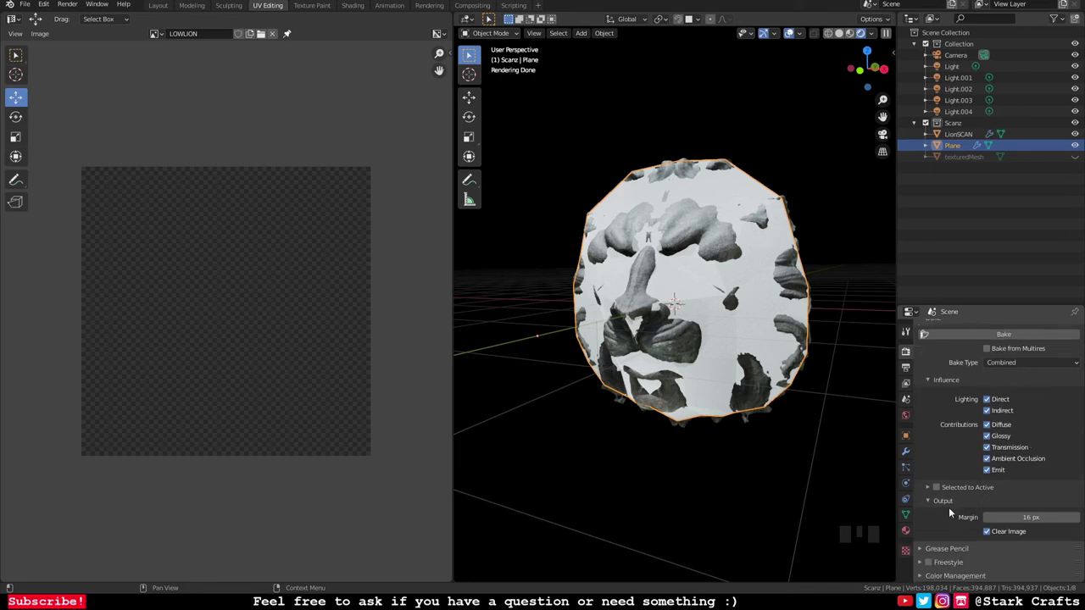
pyautogui.moveTo(942, 489); pyautogui.dragTo(890, 144)
pyautogui.click(970, 138)
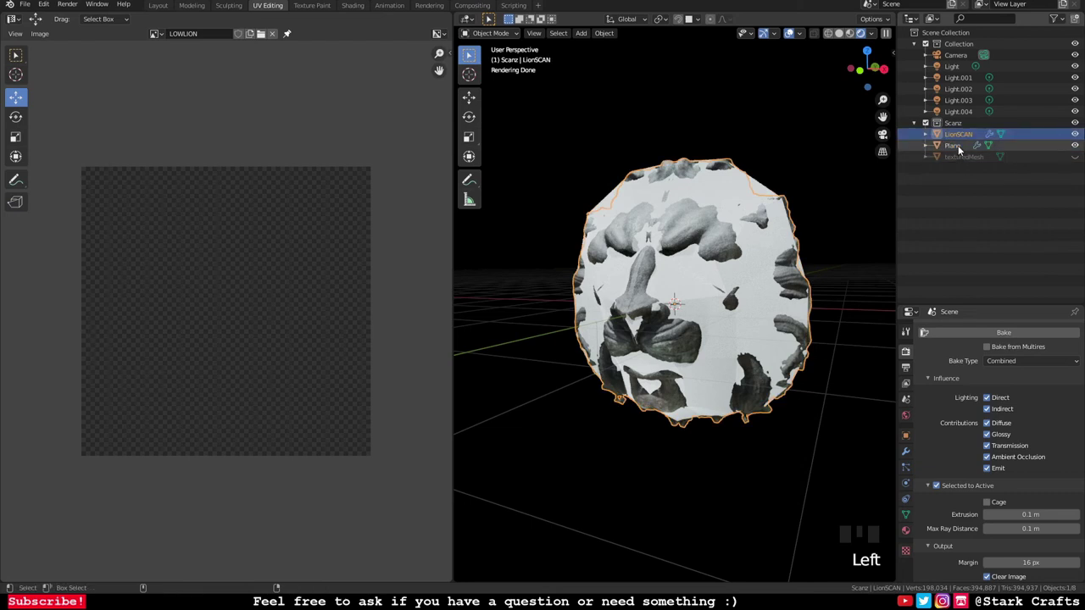
# Step: Select LionSCAN together with LOWPOLY_LION and start the Combined bake
pyautogui.click(966, 147)
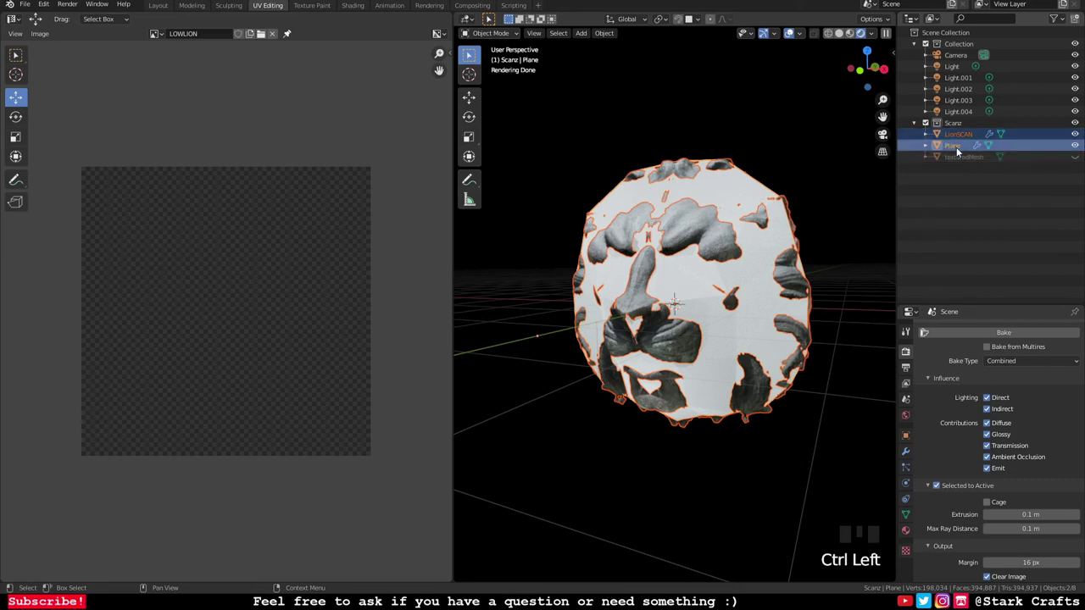
pyautogui.click(962, 146)
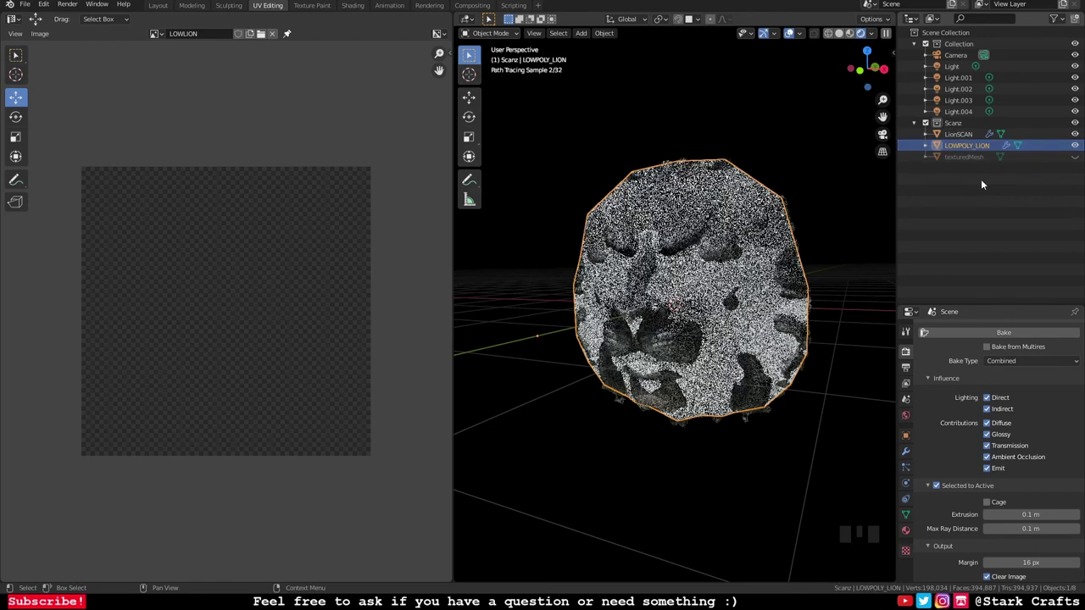
pyautogui.click(965, 138)
pyautogui.click(968, 150)
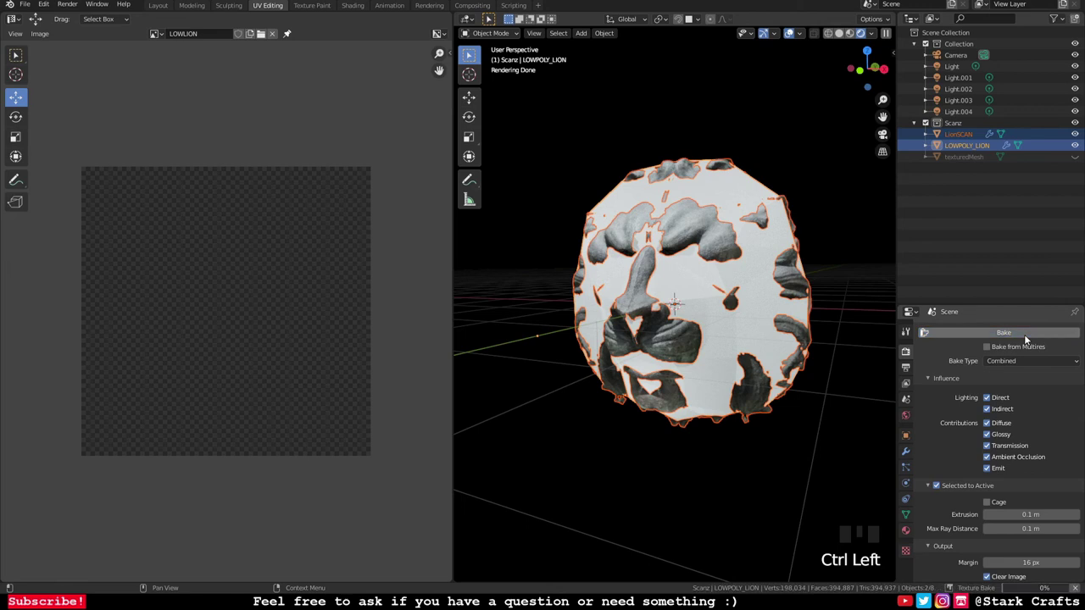
# Step: Let the bake fill the LOWLION texture, then view the low-poly head in Layout
pyautogui.click(1030, 338)
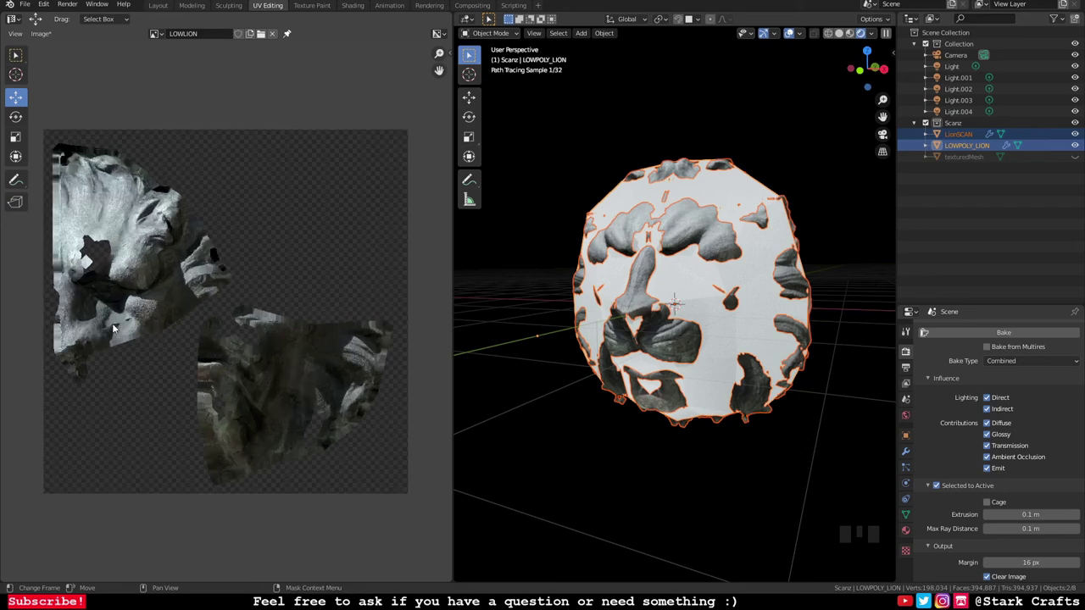
pyautogui.scroll(3)
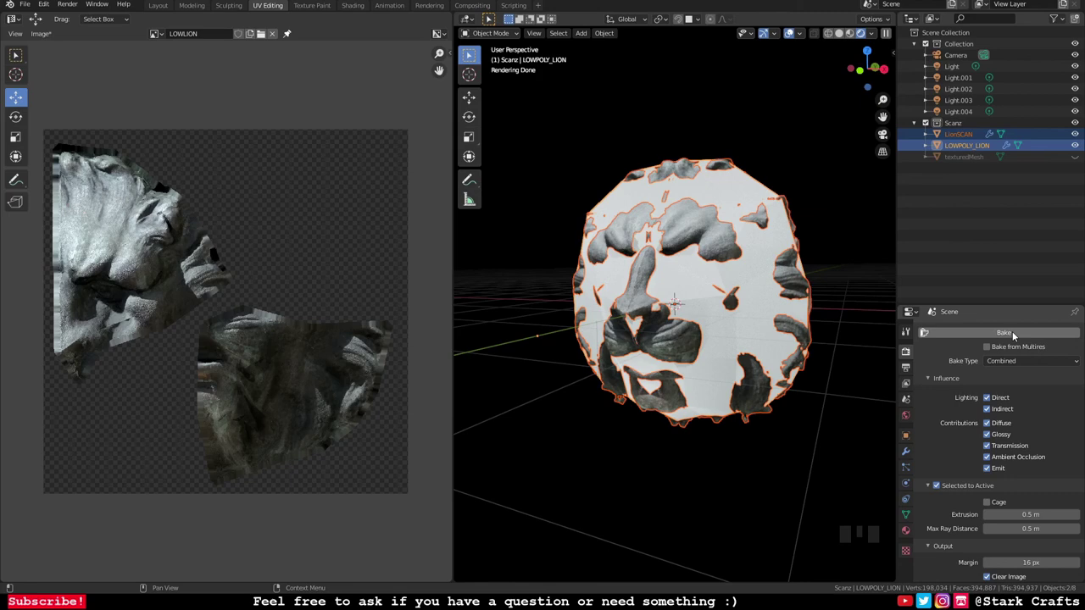
# Step: Show the baked LOWLION texture in Material Preview and move LOWPOLY_LION beside LionSCAN
pyautogui.moveTo(758, 250); pyautogui.dragTo(773, 135)
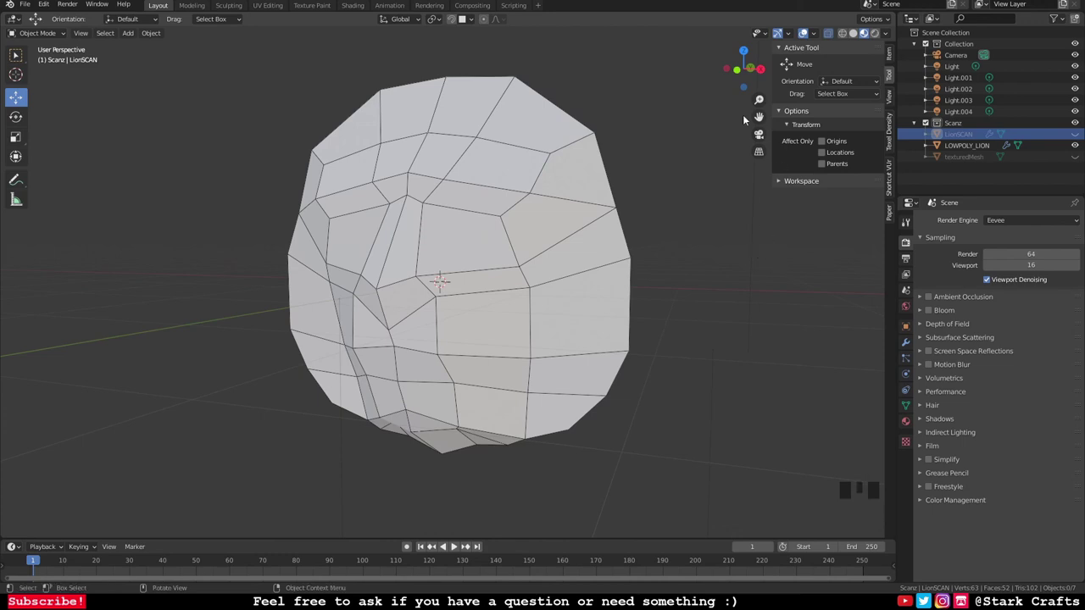
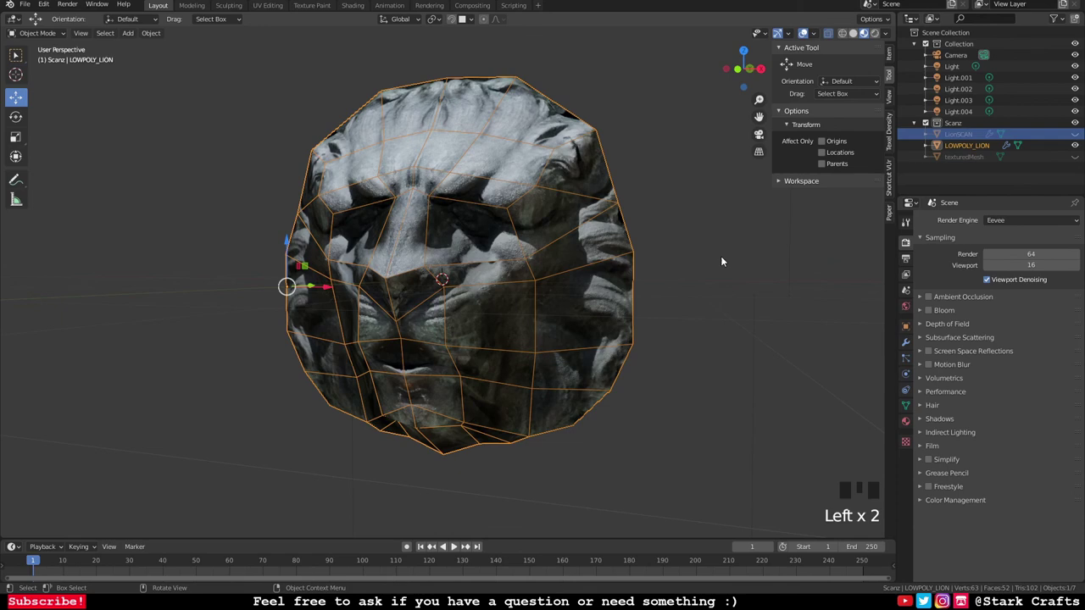
pyautogui.scroll(-3)
pyautogui.scroll(3)
pyautogui.click(728, 260)
pyautogui.moveTo(694, 334); pyautogui.dragTo(683, 337)
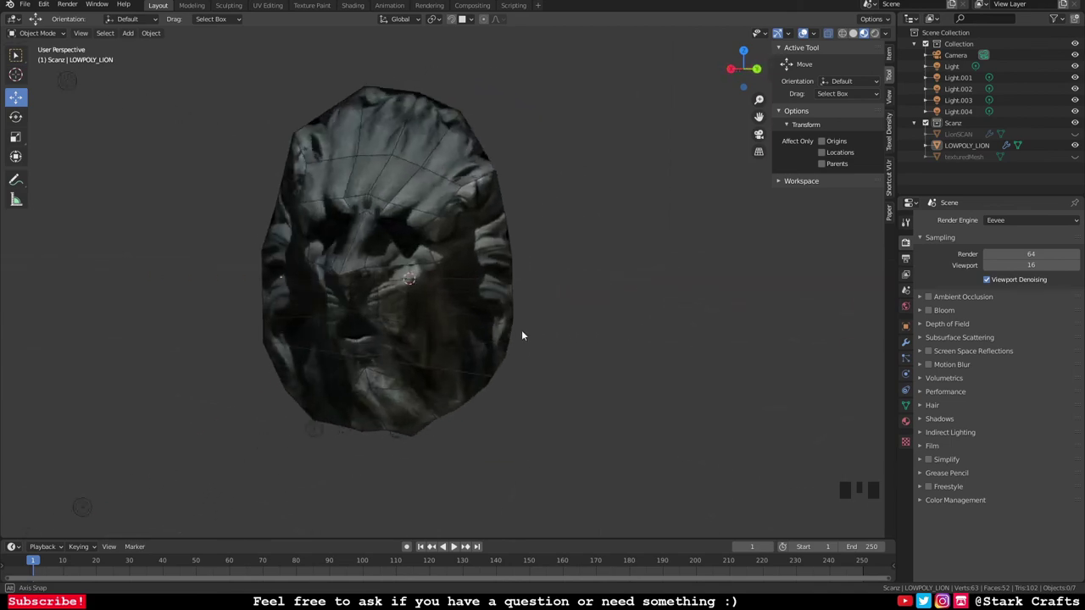
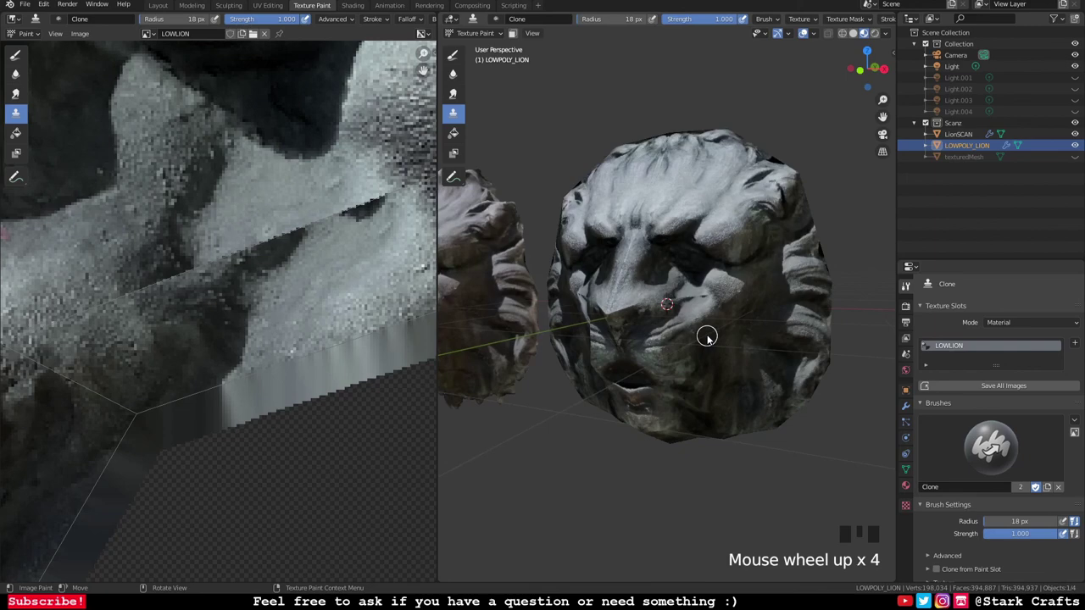
# Step: Set a clone source on clean stone beside the muzzle seam and paint cloned texture over it
pyautogui.click(749, 246)
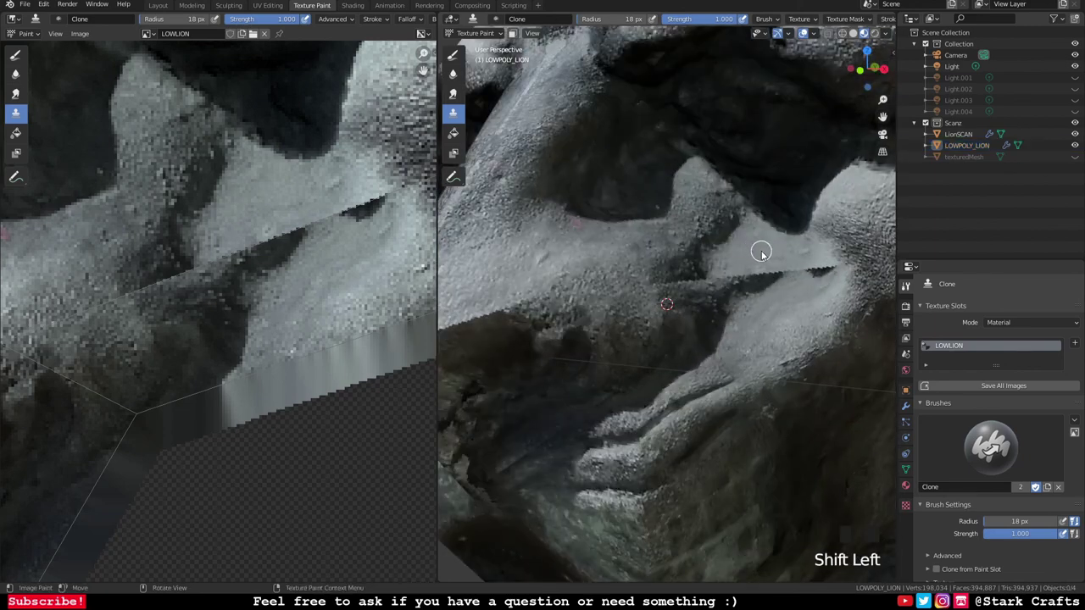
pyautogui.click(767, 254)
pyautogui.moveTo(767, 254); pyautogui.dragTo(834, 268)
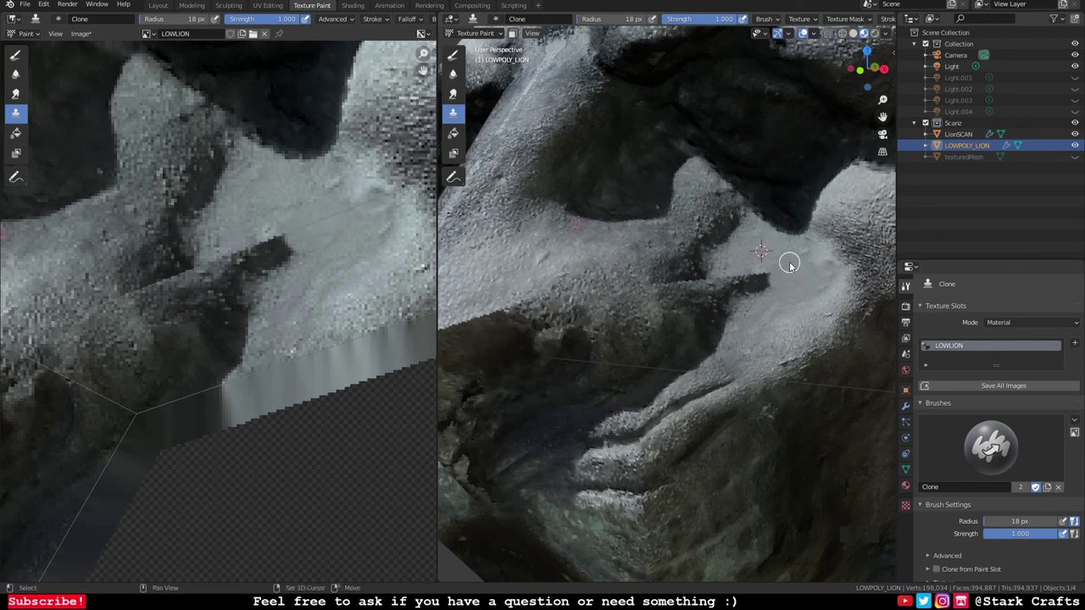